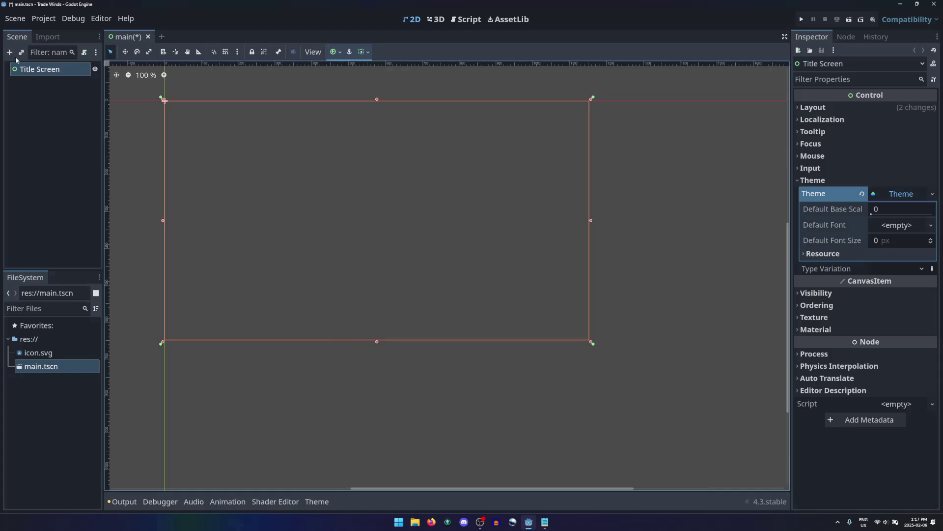
Start adding a child node under the Title Screen node via its context menu.
right_click(67, 72)
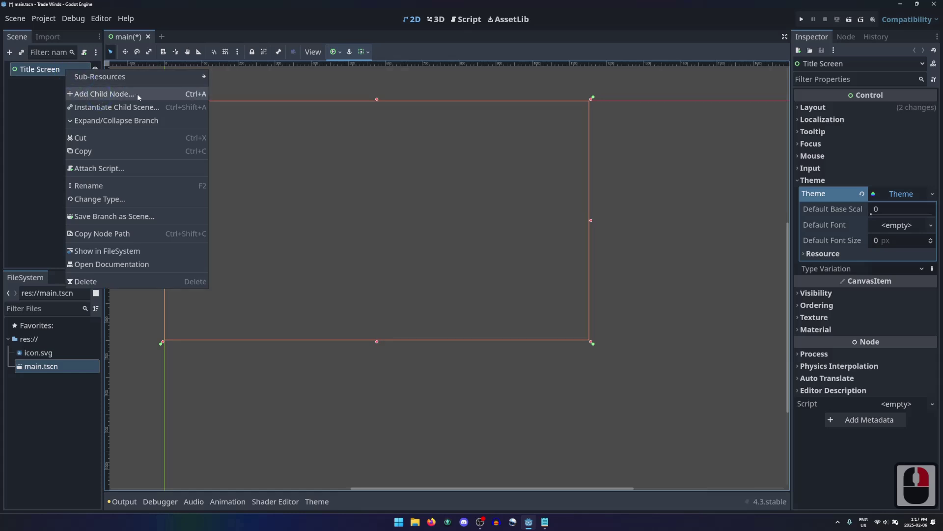
left_click(61, 73)
Browse the node type tree, expanding and collapsing the Control node types.
key("ctrl+a")
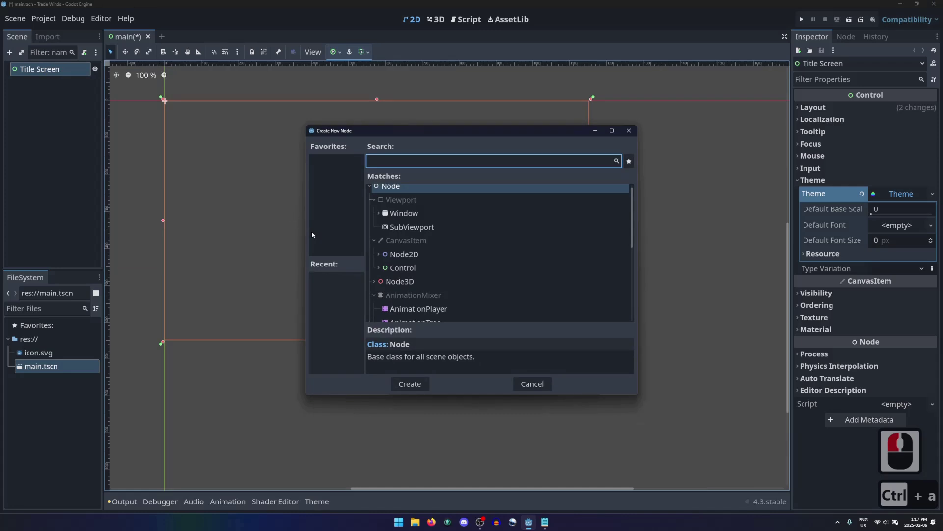
left_click(498, 227)
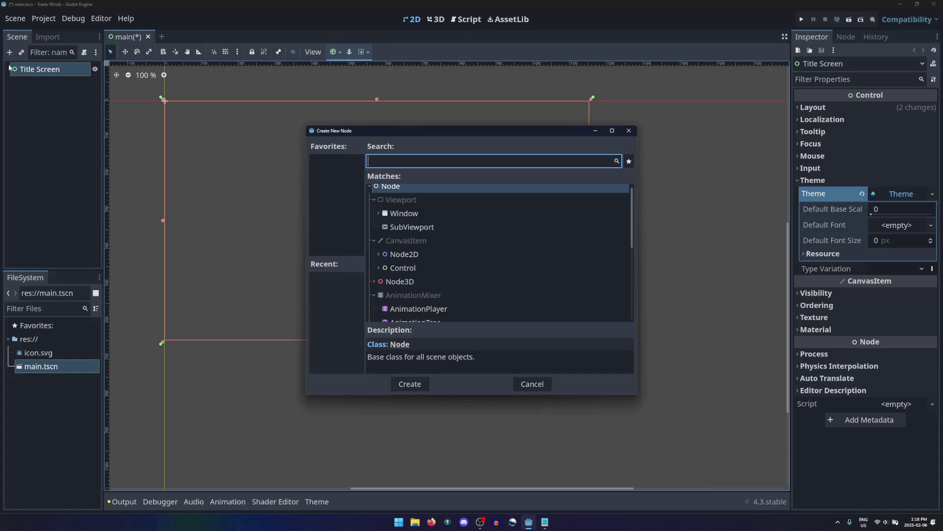
left_click(503, 351)
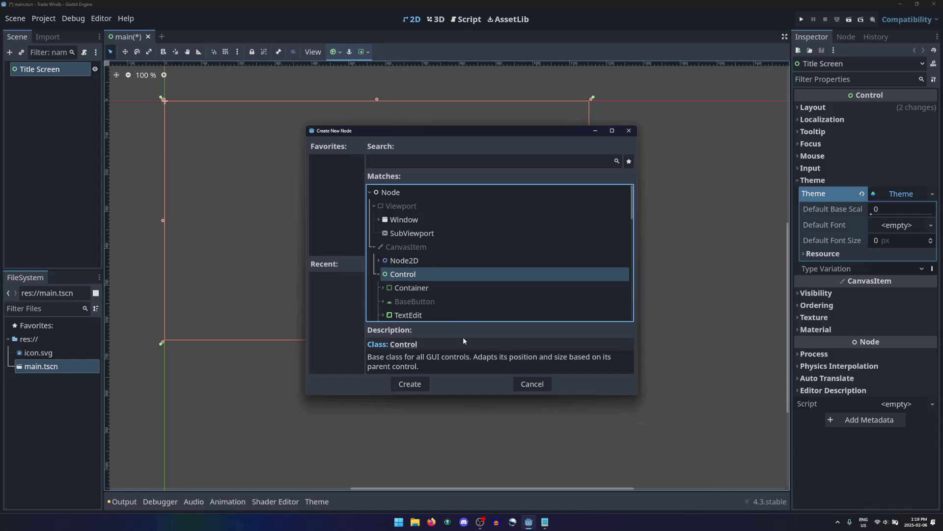
left_click(380, 278)
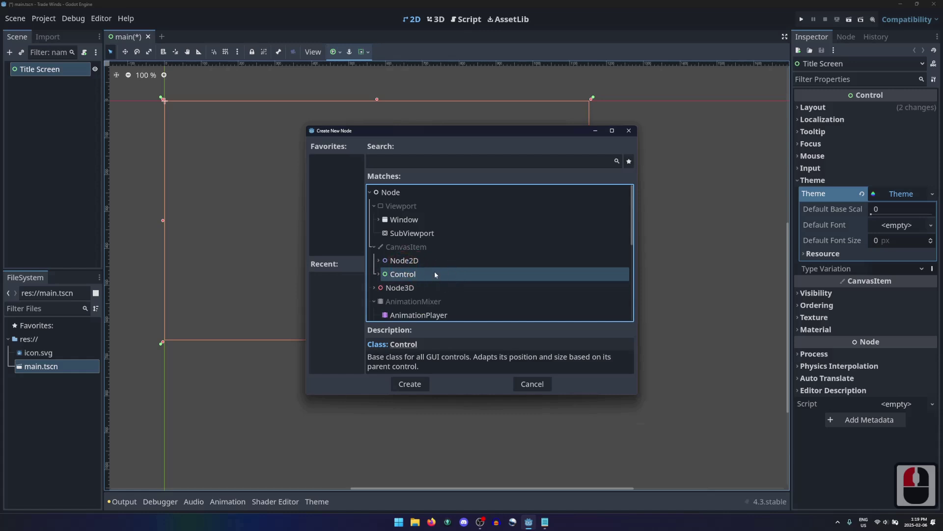
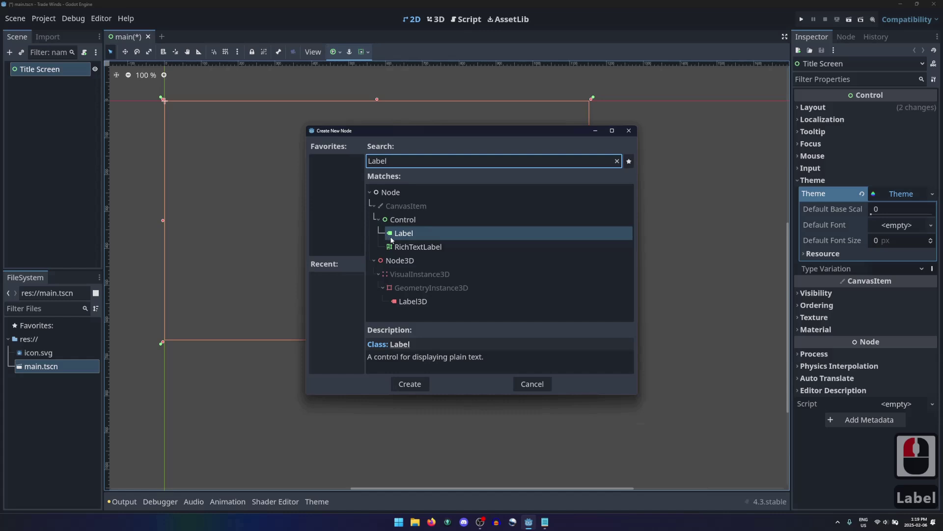
Search 'l', read the Node and CanvasItem descriptions, and choose the Label type.
type("l")
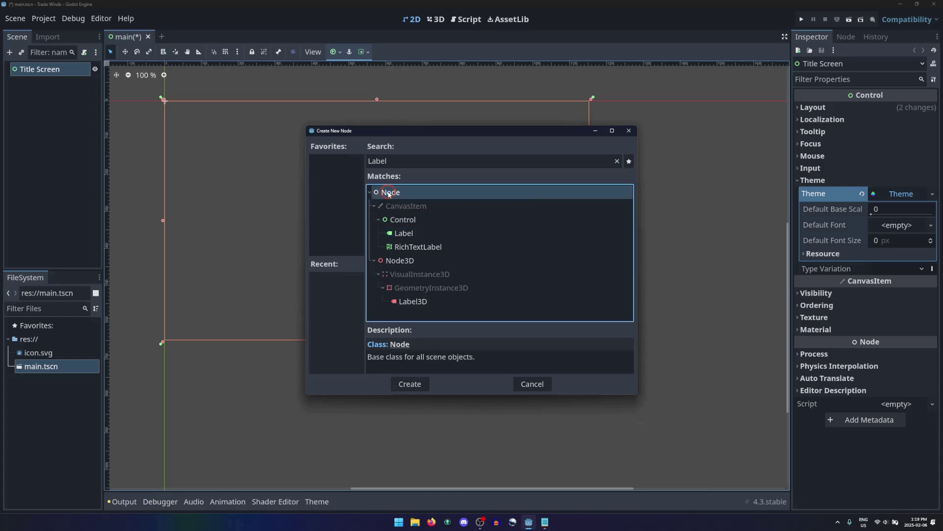
left_click(390, 194)
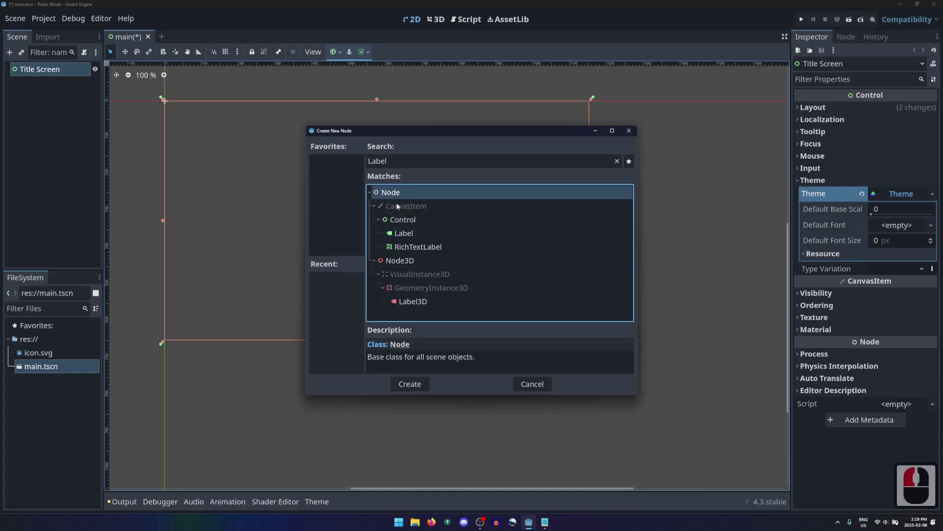
left_click(399, 206)
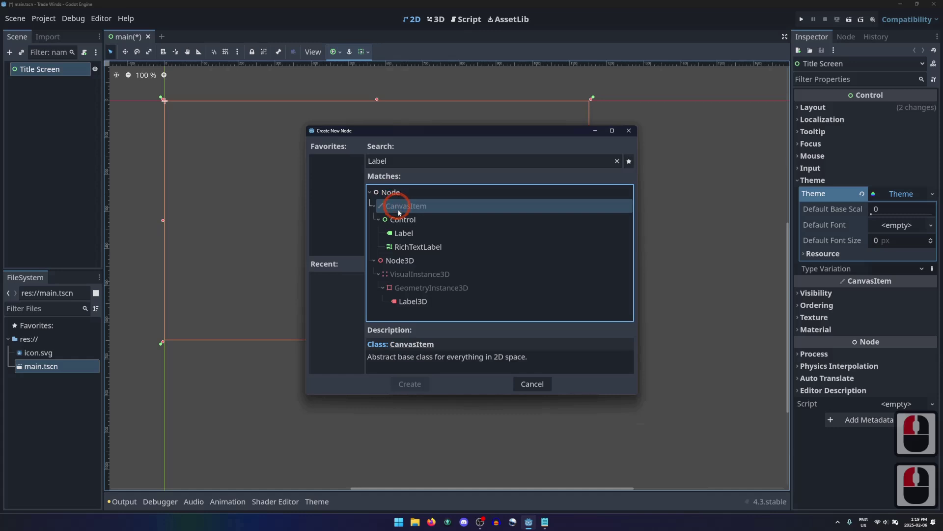
left_click(404, 222)
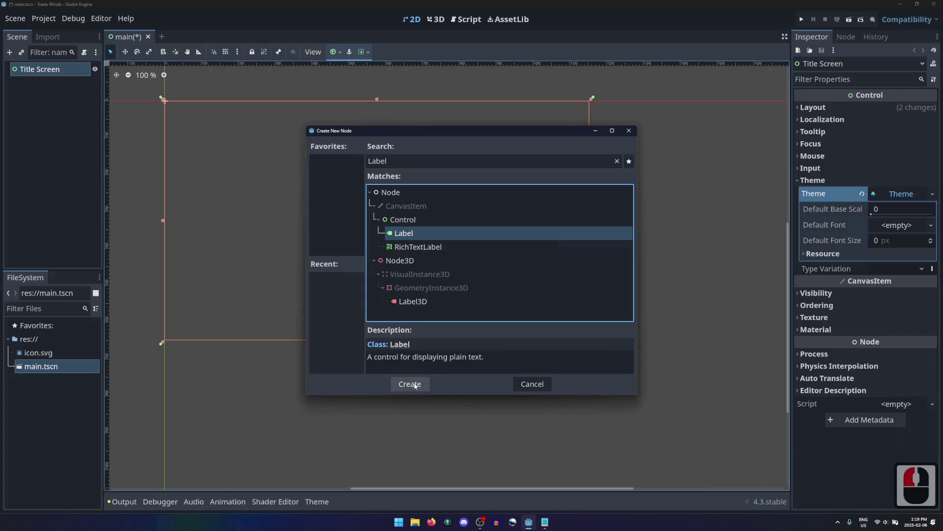
Create the Label node and rename it to 'title' in the Scene dock.
left_click(415, 386)
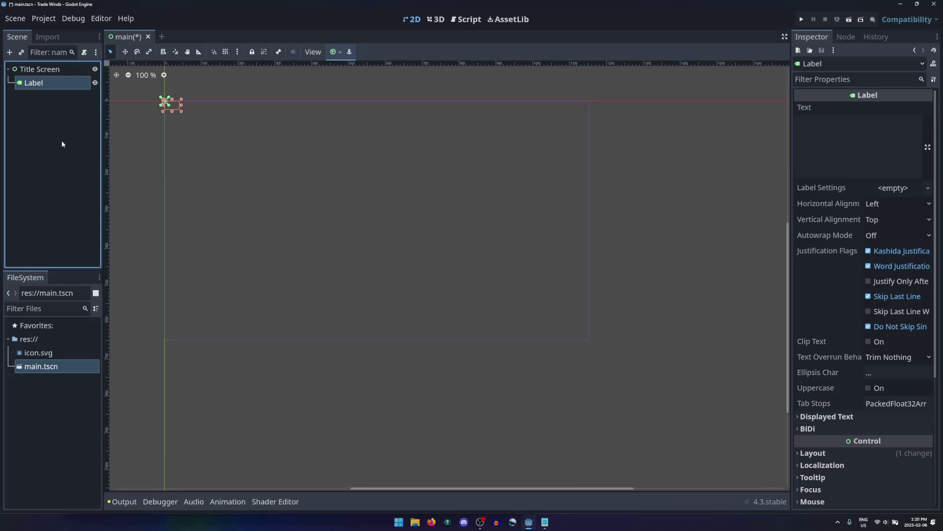
left_click(54, 86)
type("title ↩")
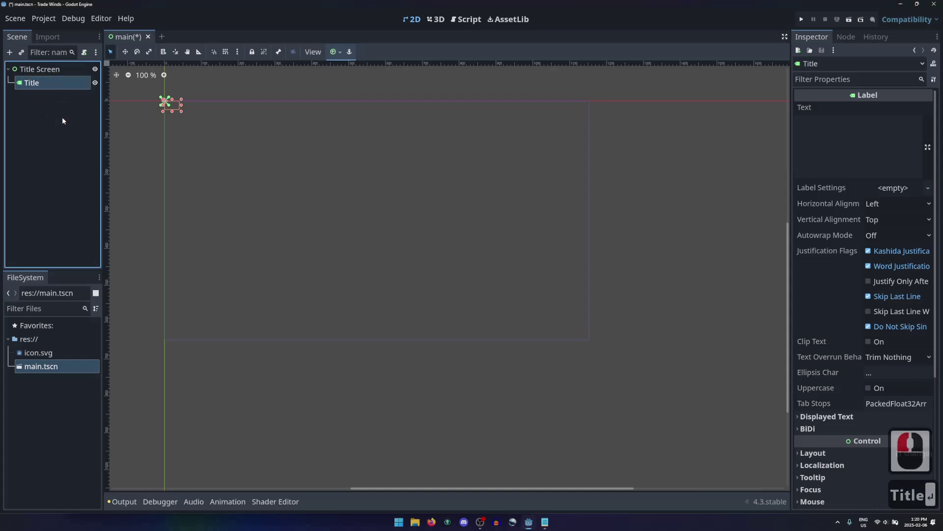
left_click(54, 86)
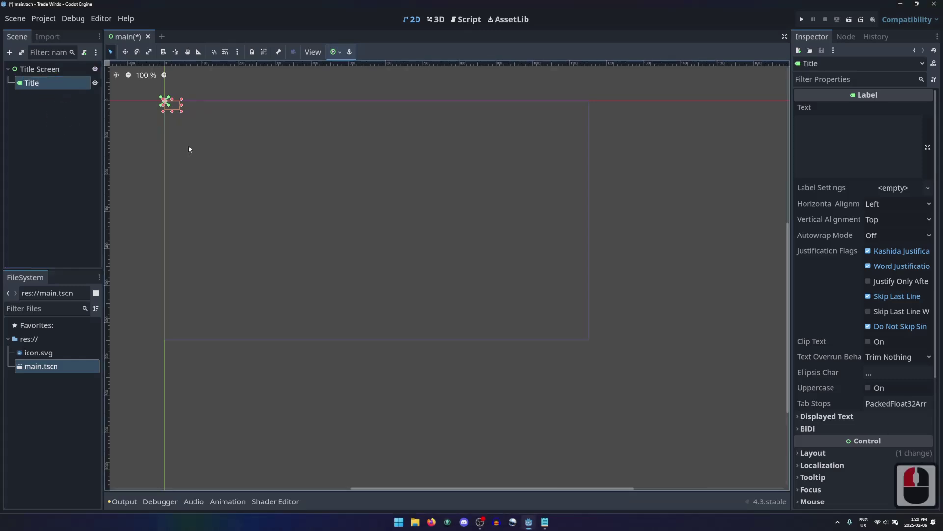
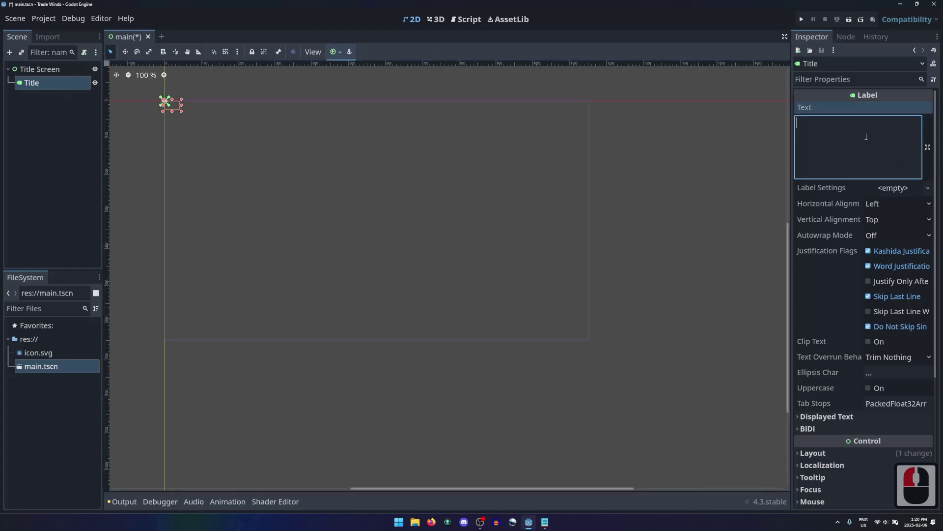
Set the Title label's text to 'Trade Winds' and widen the Inspector to read property names.
type("enteryour game")
key("BackSpace")
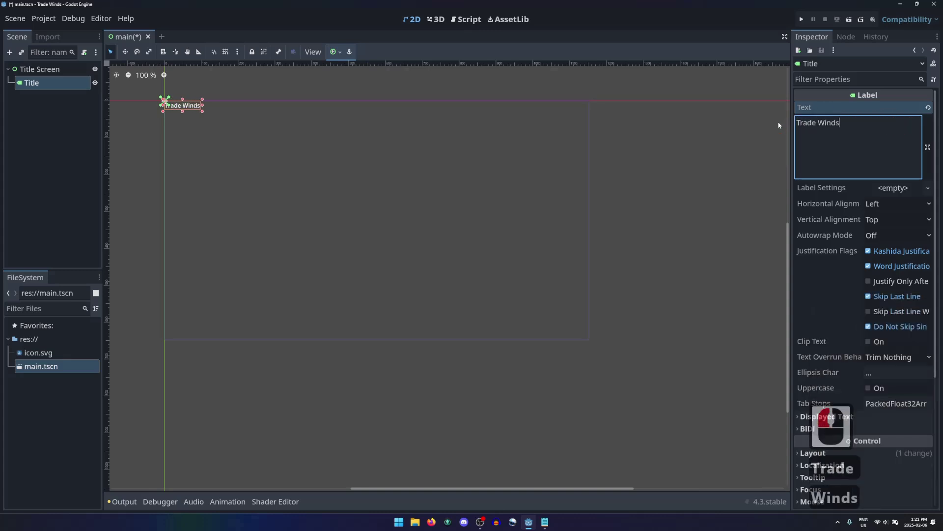
left_click(780, 125)
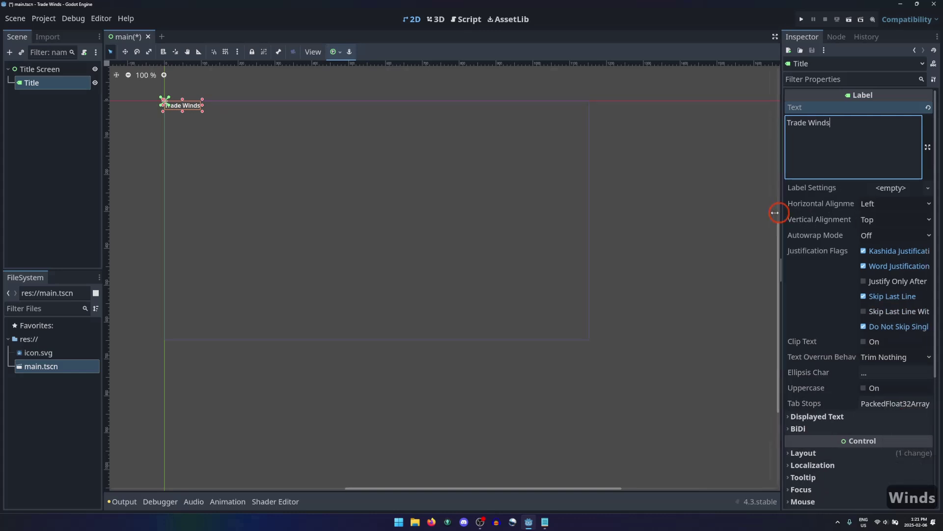
left_click(843, 225)
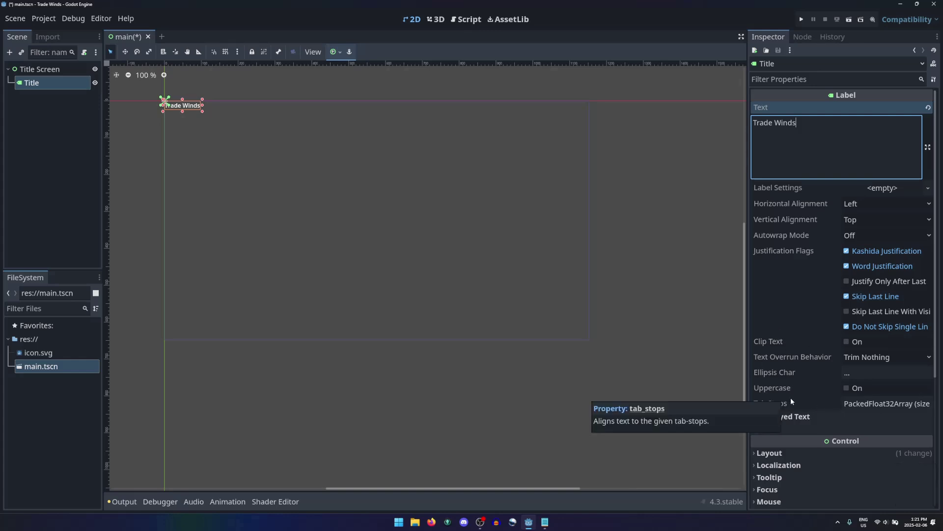
Toggle Uppercase on and off and browse the Displayed Text and BiDi property groups.
left_click(849, 389)
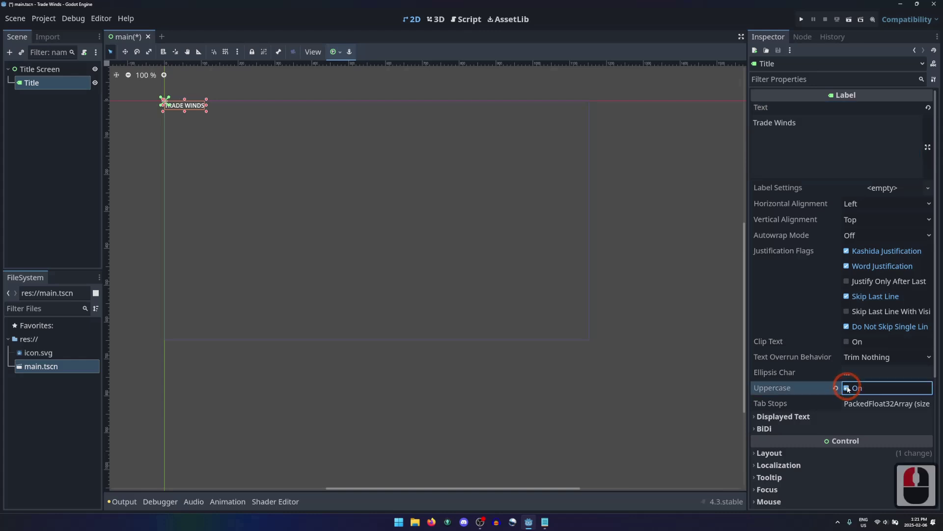
left_click(849, 391)
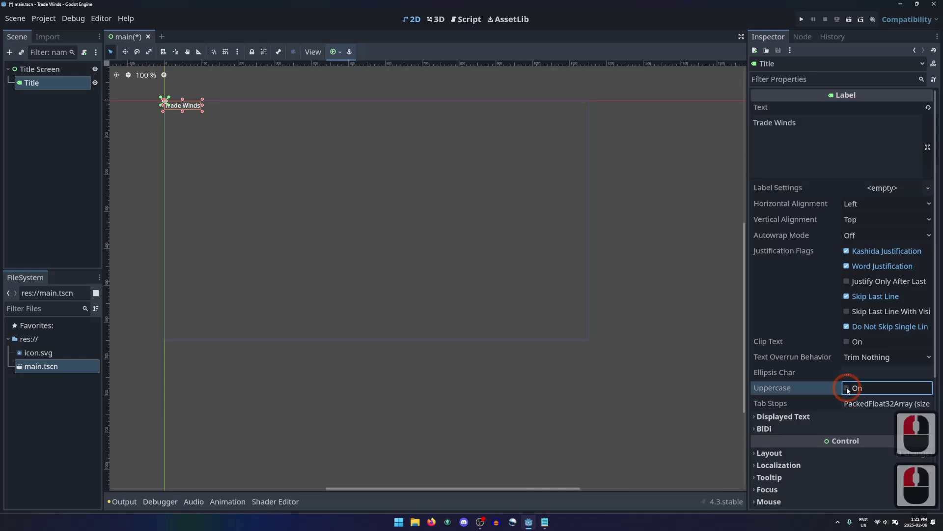
left_click(758, 419)
scroll("down", 3)
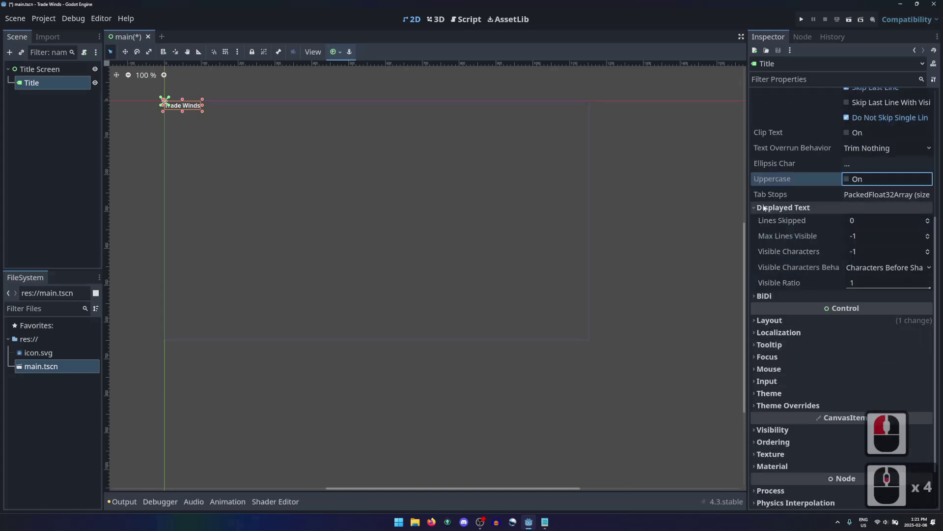
left_click(756, 211)
left_click(757, 242)
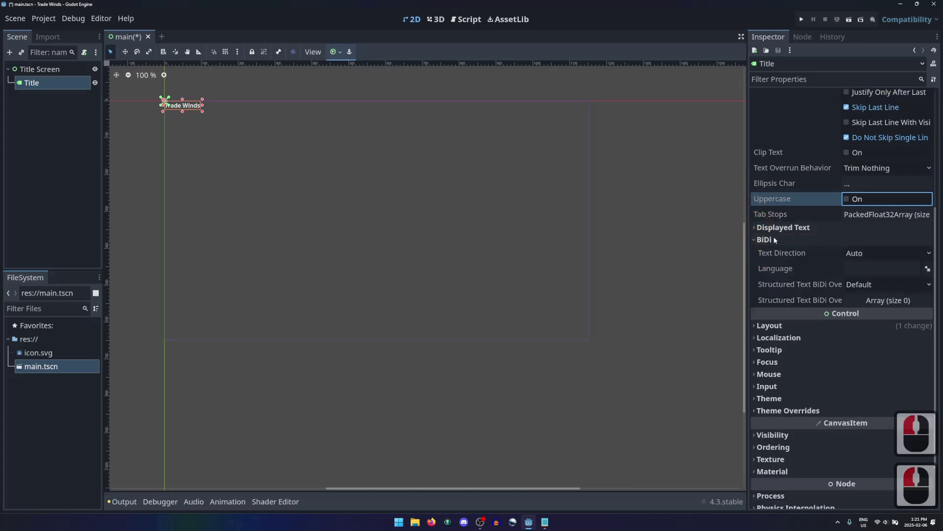
left_click(755, 242)
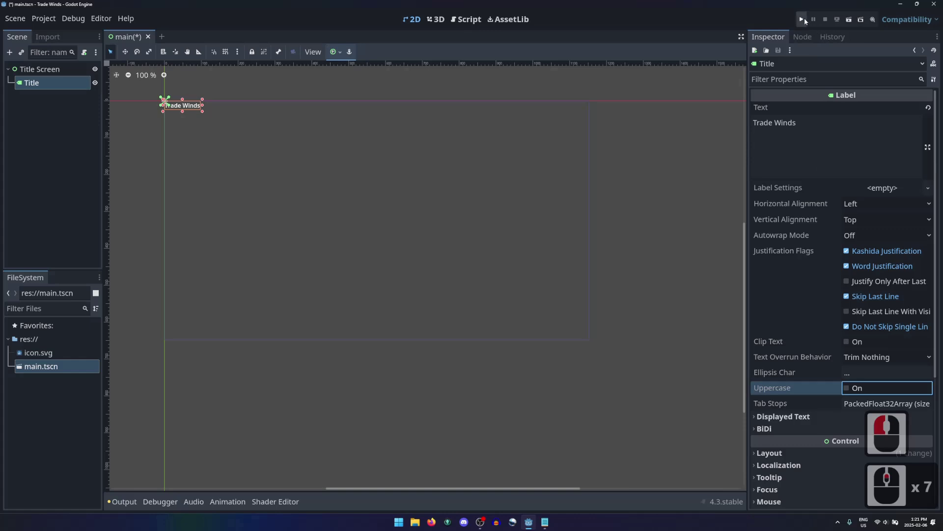
Run the project with the current scene as main scene, view 'Trade Winds', then stop it.
left_click(807, 21)
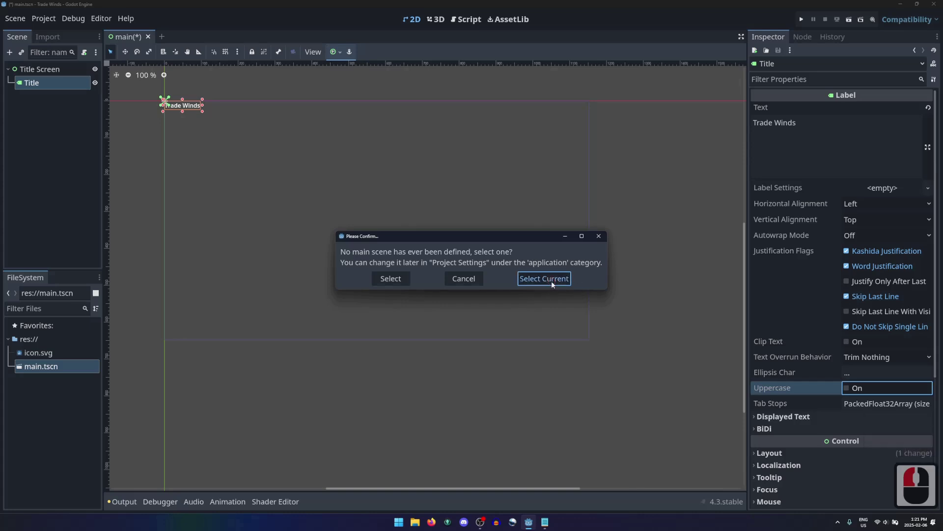
left_click(555, 285)
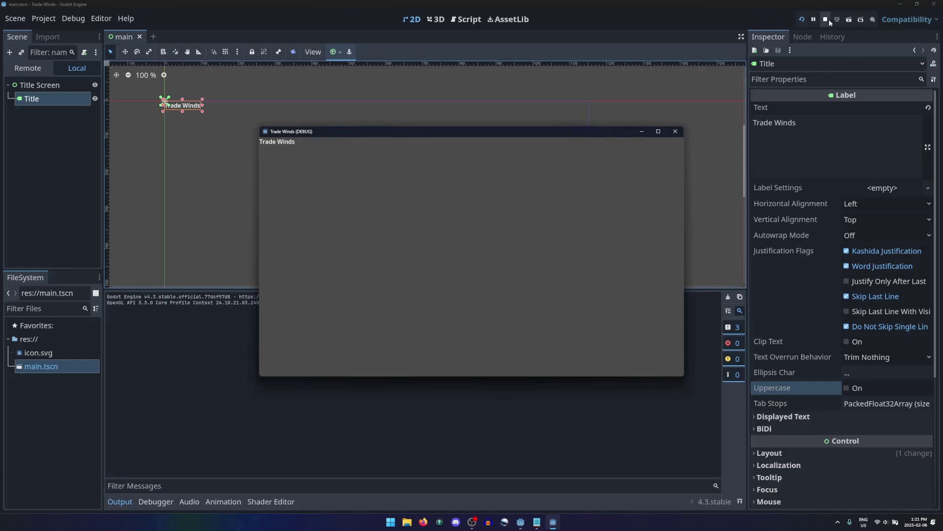
left_click(830, 22)
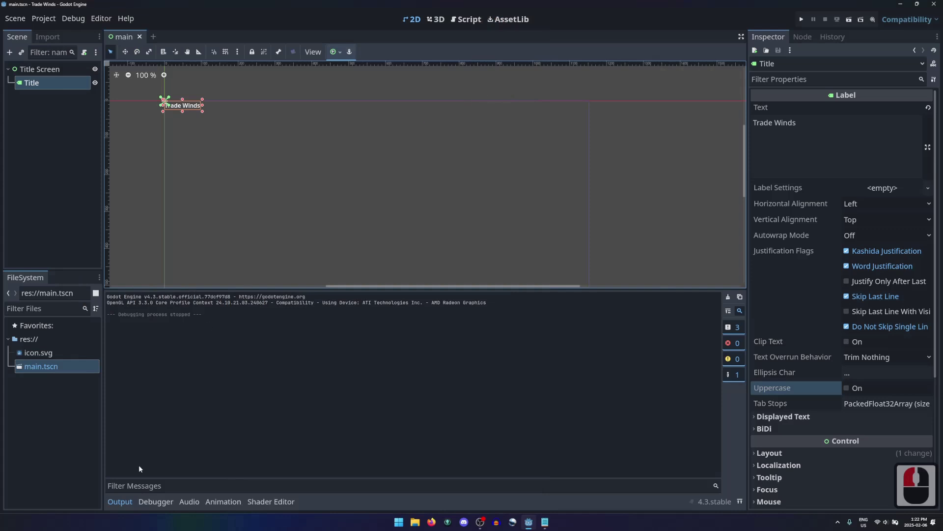
Hide the output log and expand the label's Layout and Transform sections showing 97×23 size at 0,0.
left_click(123, 508)
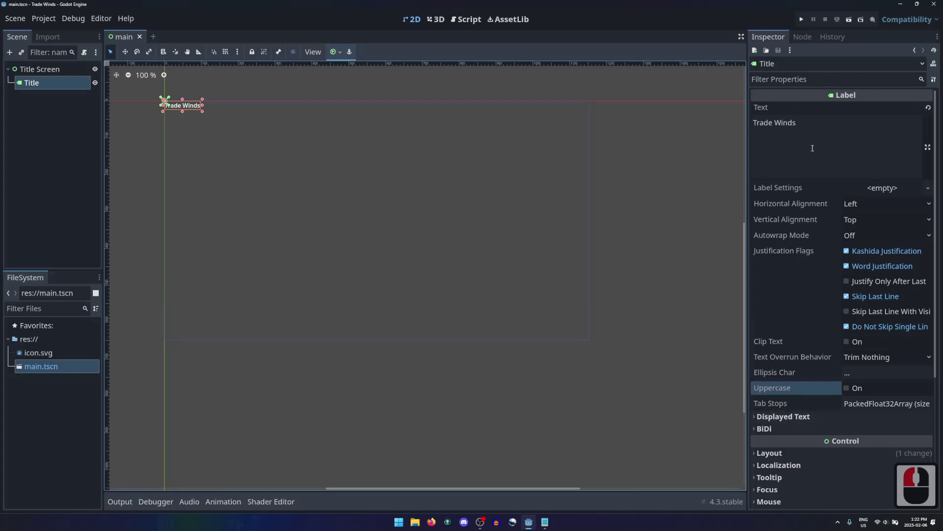
scroll("down", 3)
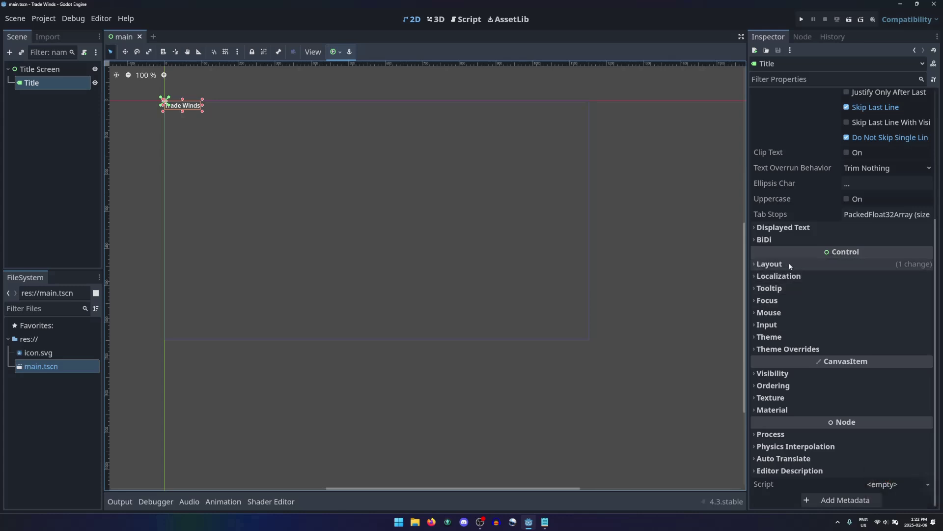
left_click(782, 271)
left_click(812, 279)
left_click(777, 374)
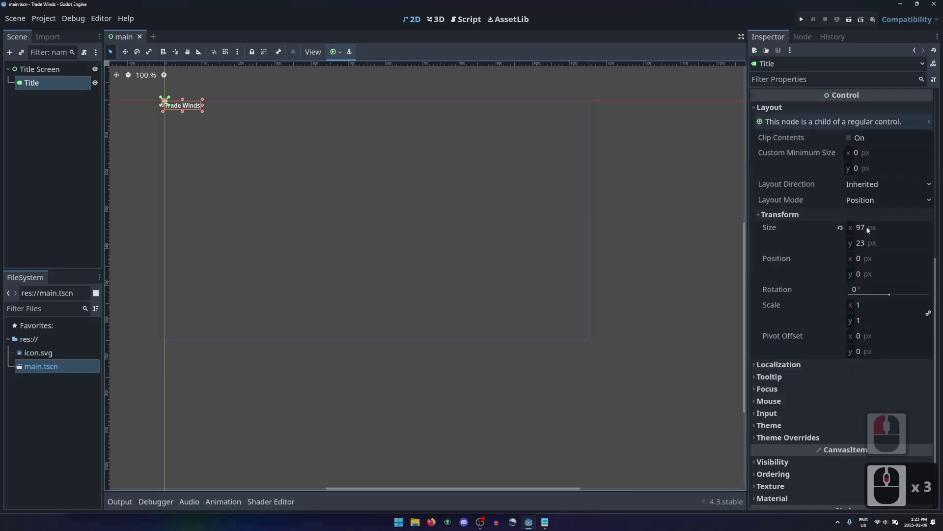
left_click(600, 105)
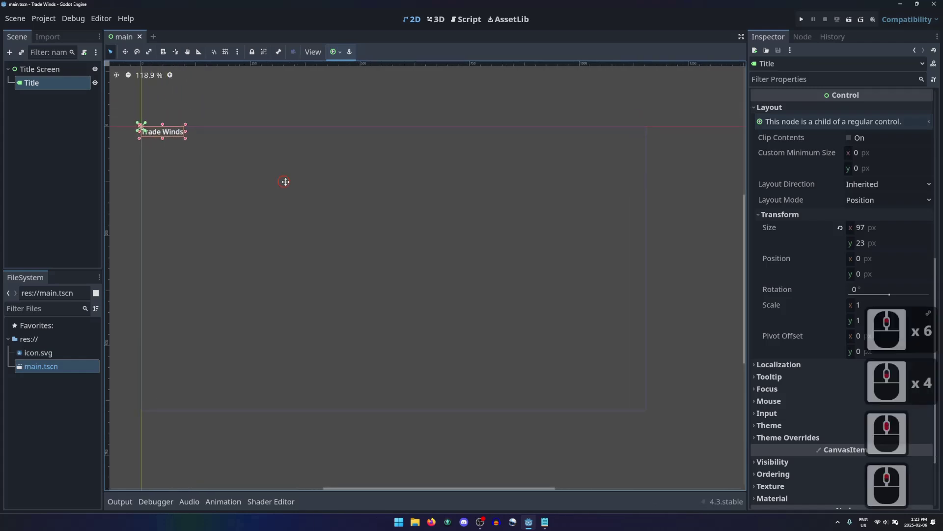
Drag the Trade Winds label in the viewport to near the screen centre, around position 518, 301.
left_click(598, 266)
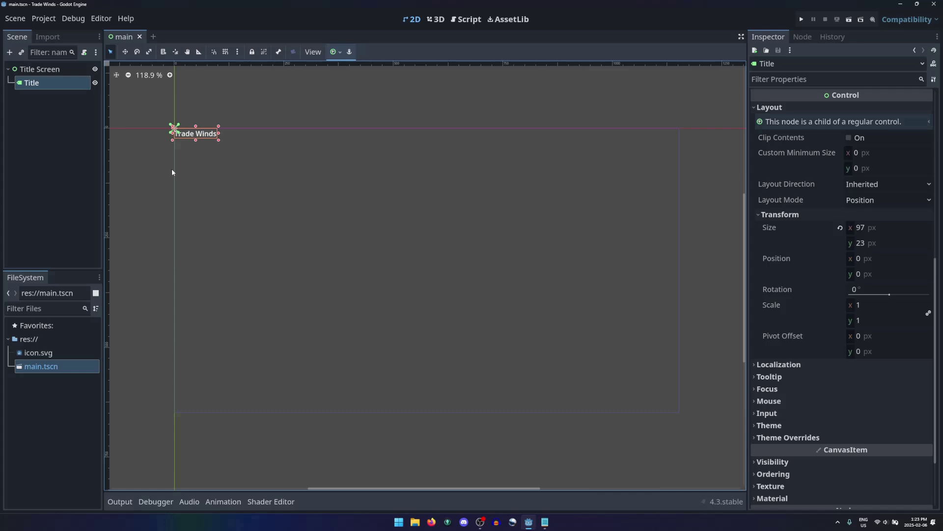
left_click(194, 134)
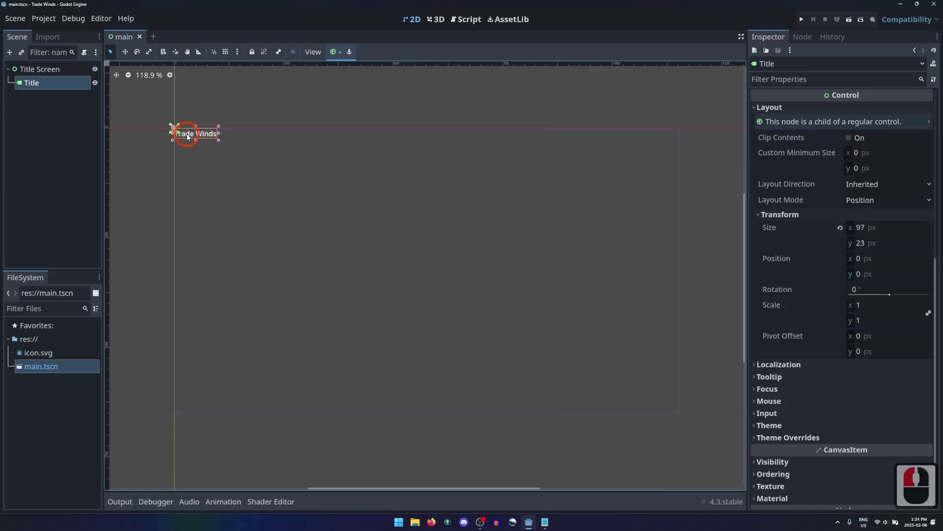
left_click(432, 272)
left_click(428, 267)
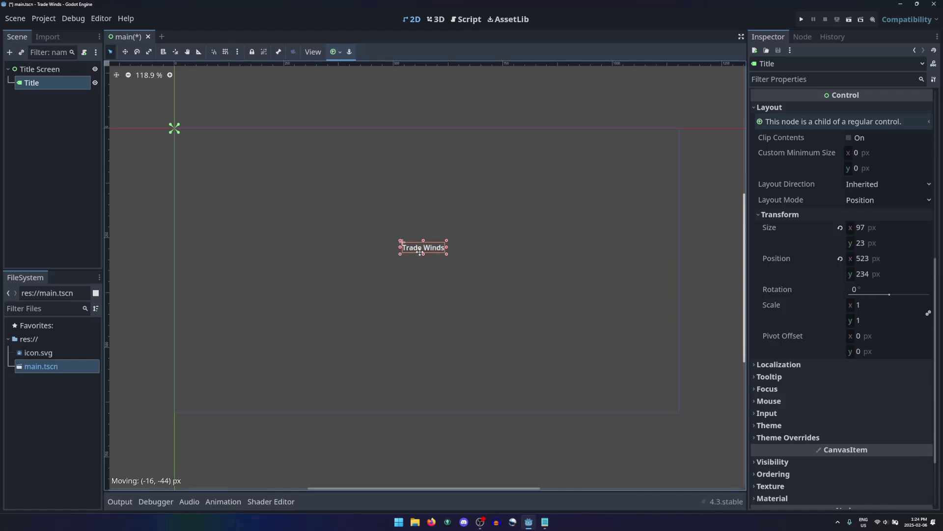
left_click(420, 266)
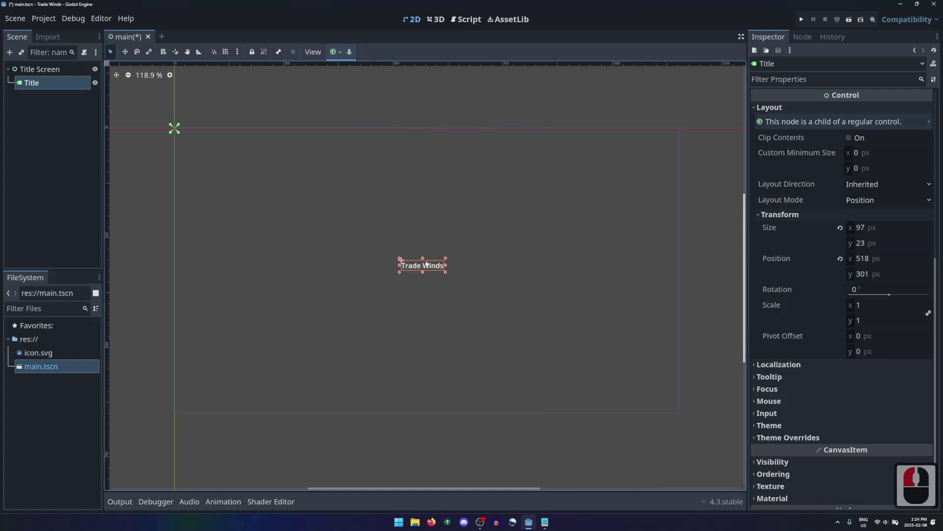
Test-run the title screen, close it, and reset the label's position to 0, 0.
left_click(806, 22)
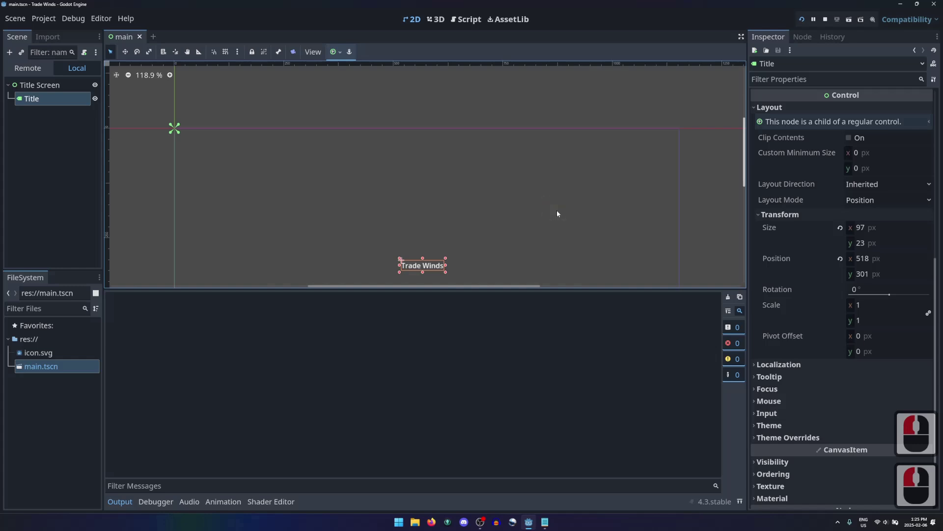
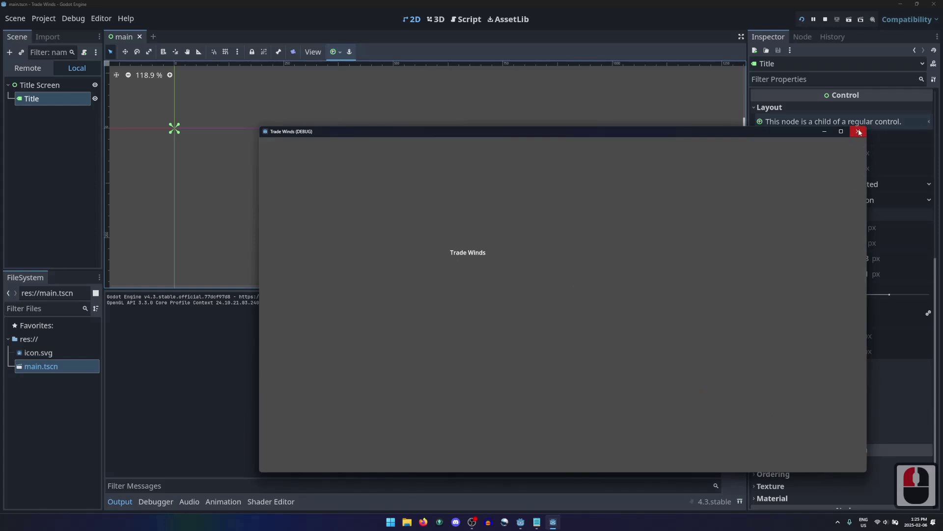
left_click(860, 132)
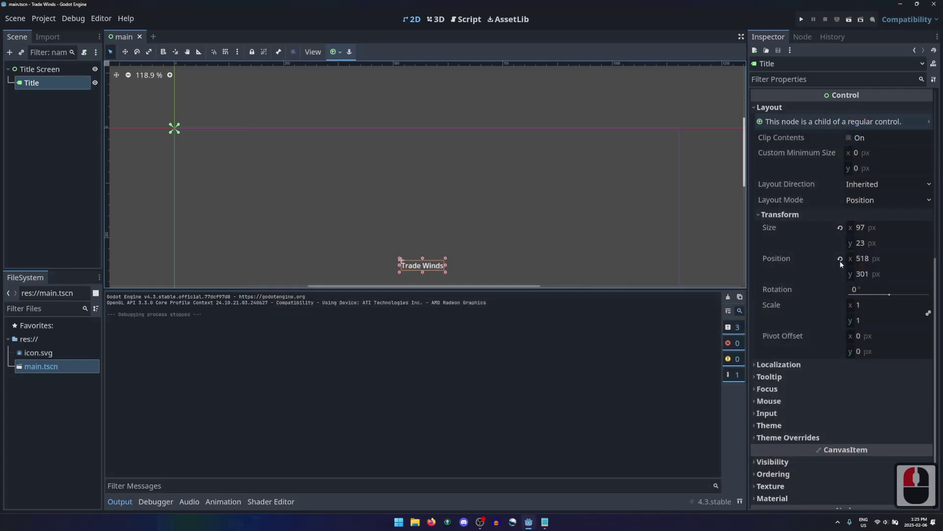
left_click(842, 262)
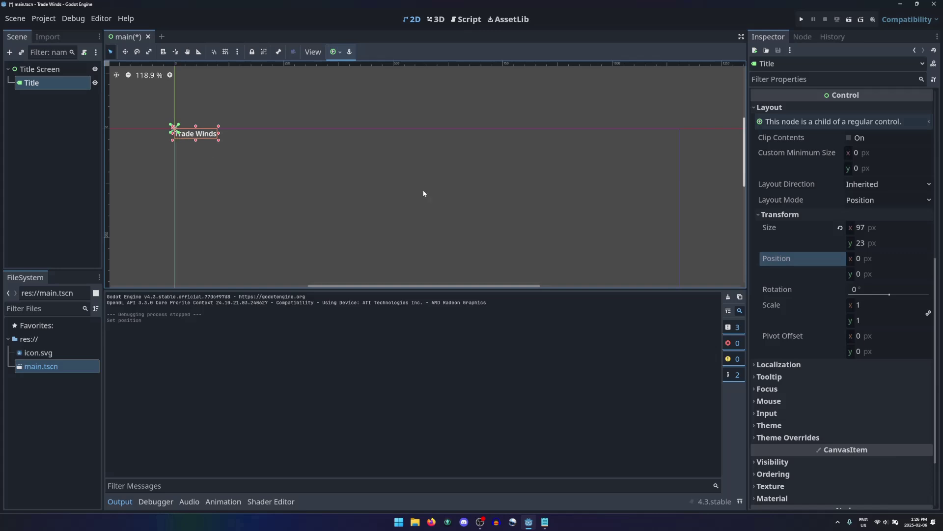
Switch the label to Anchors layout mode and apply the Full Rect anchors preset.
left_click(882, 205)
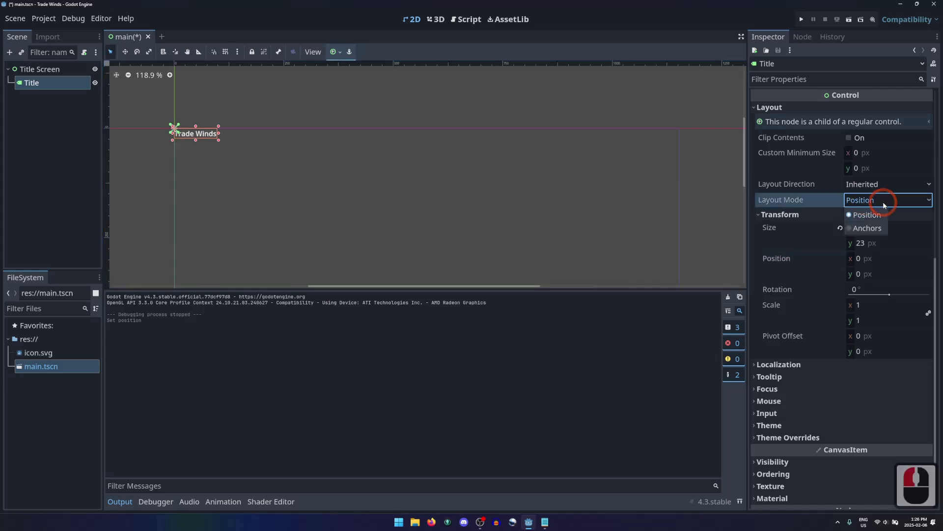
left_click(870, 232)
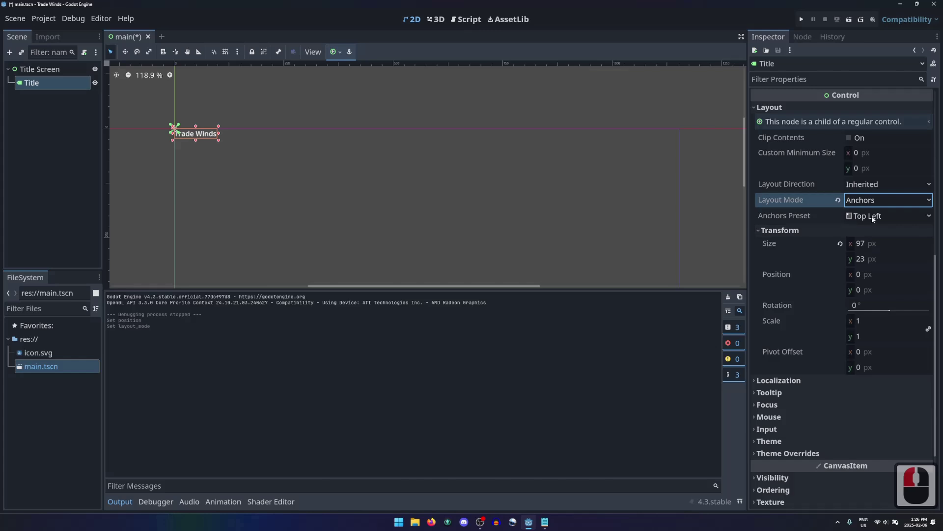
left_click(873, 219)
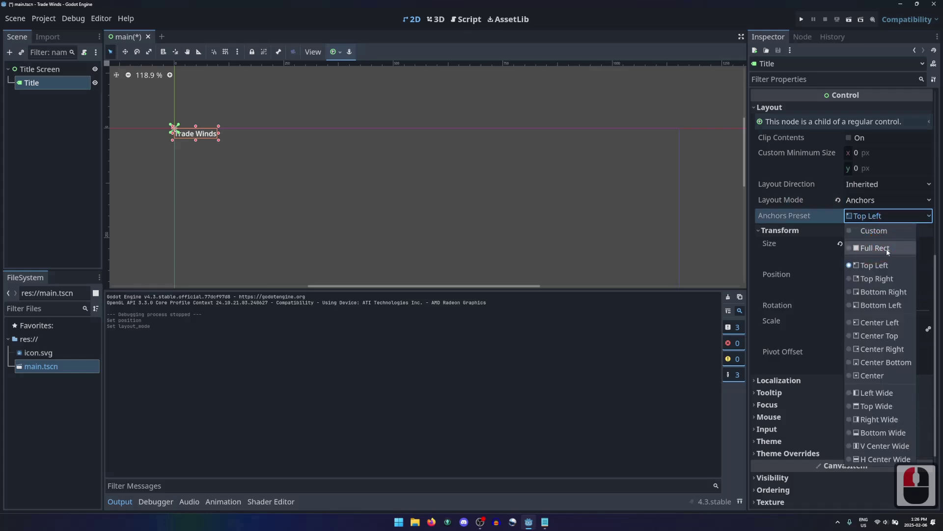
left_click(888, 252)
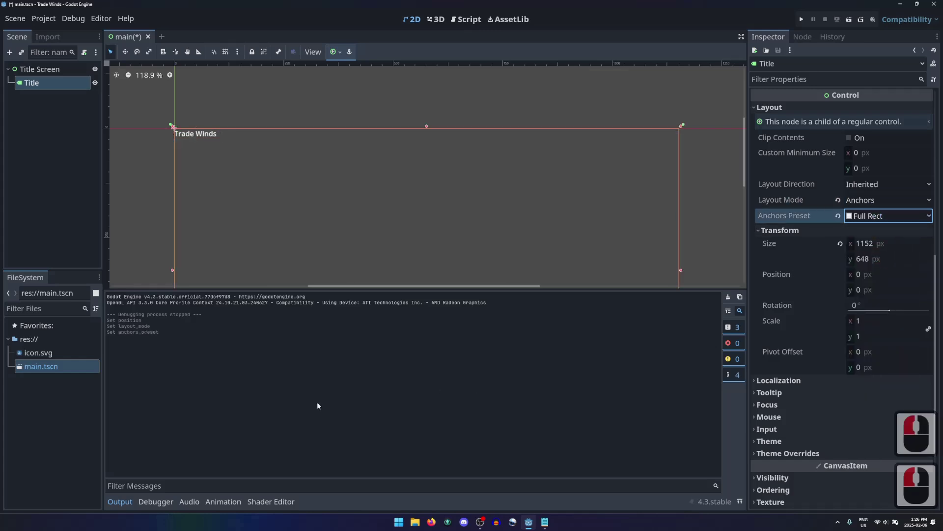
Close the theme editing panel at the bottom and reselect the Title label.
left_click(122, 512)
left_click(121, 506)
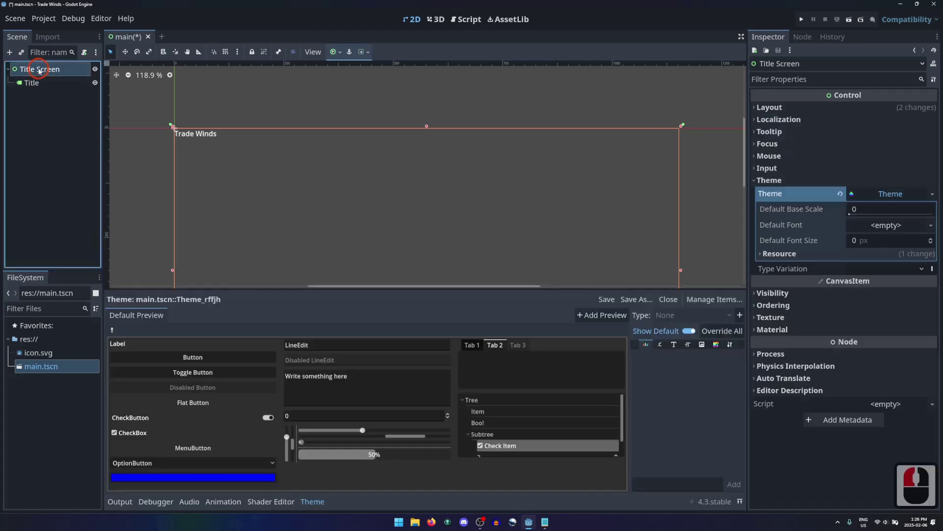
left_click(318, 509)
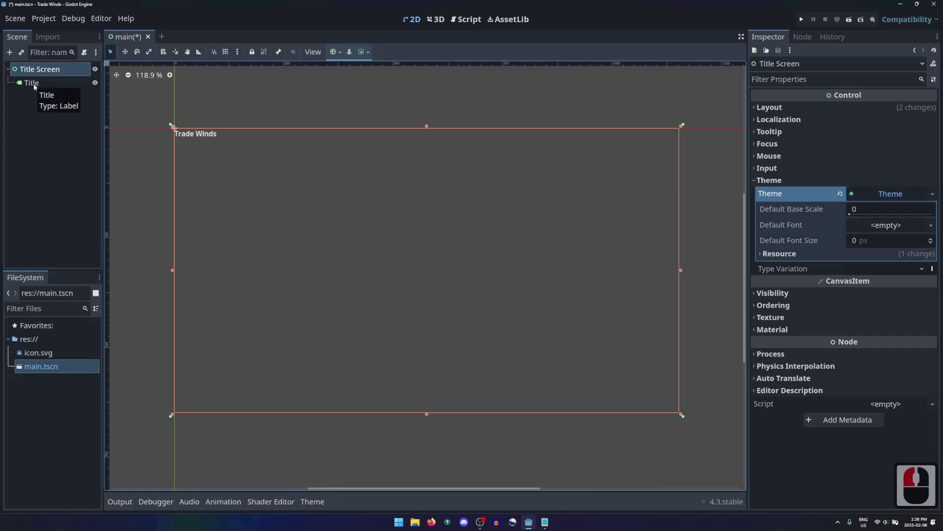
left_click(35, 87)
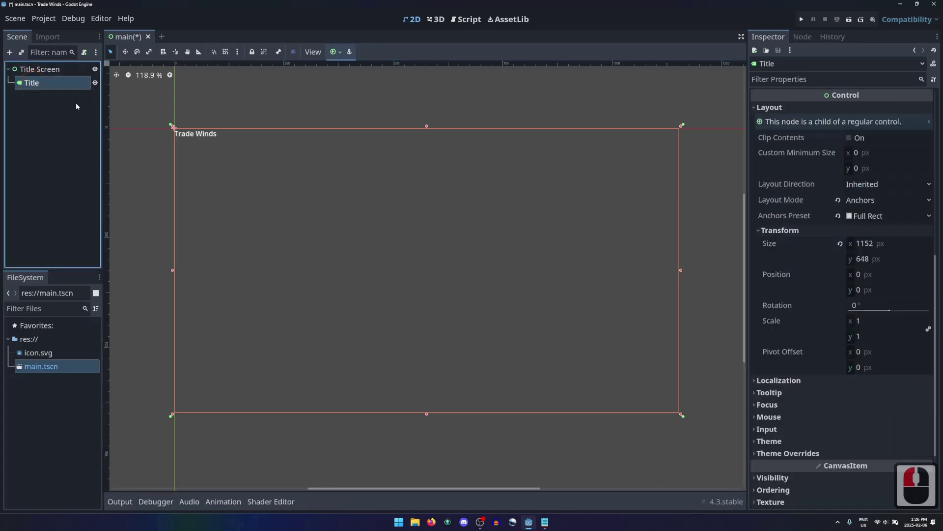
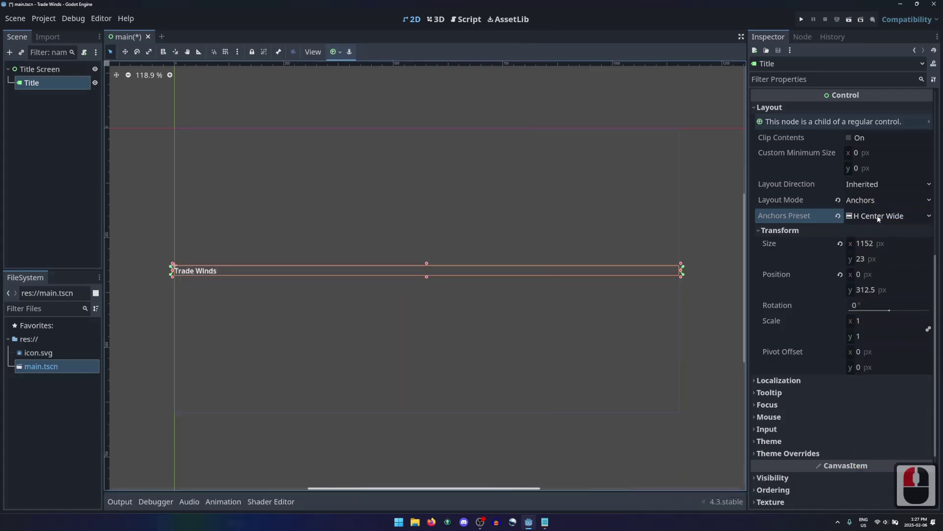
Apply the Center anchors preset and confirm the centred title in a test run.
left_click(881, 219)
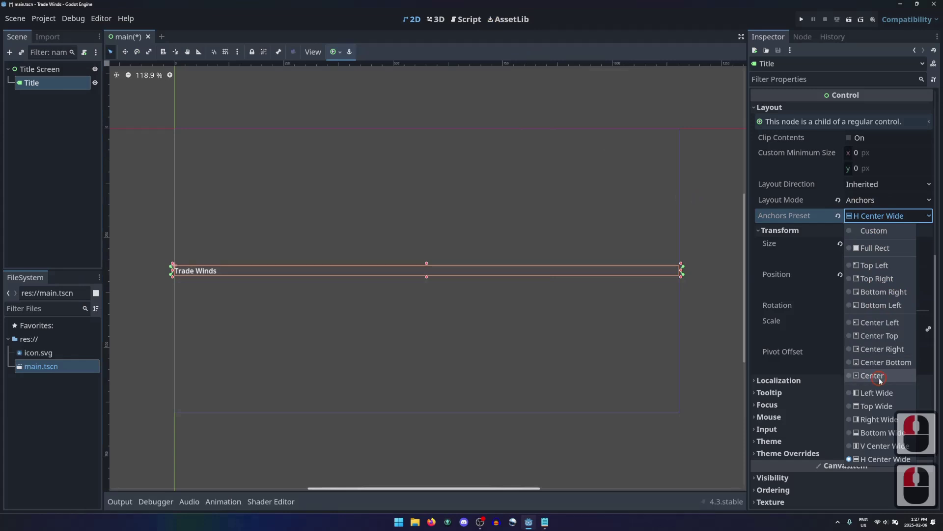
left_click(488, 238)
left_click(805, 21)
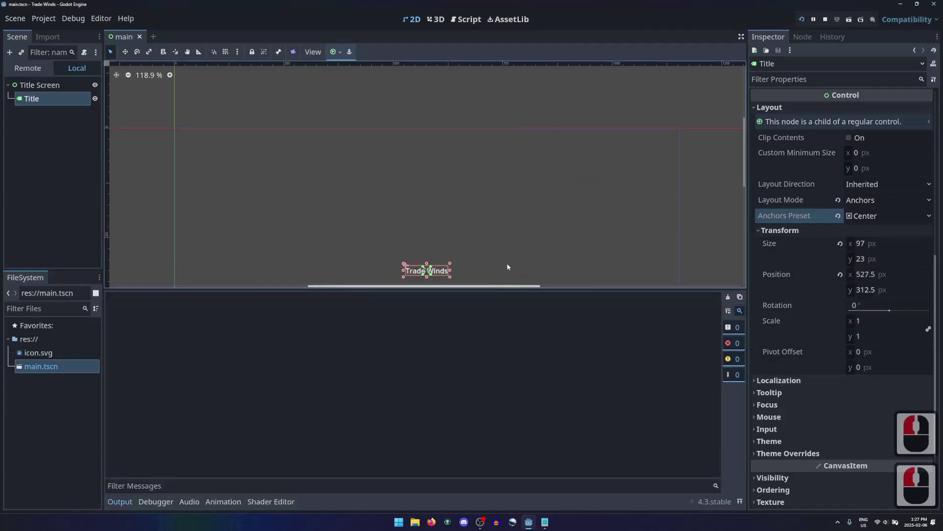
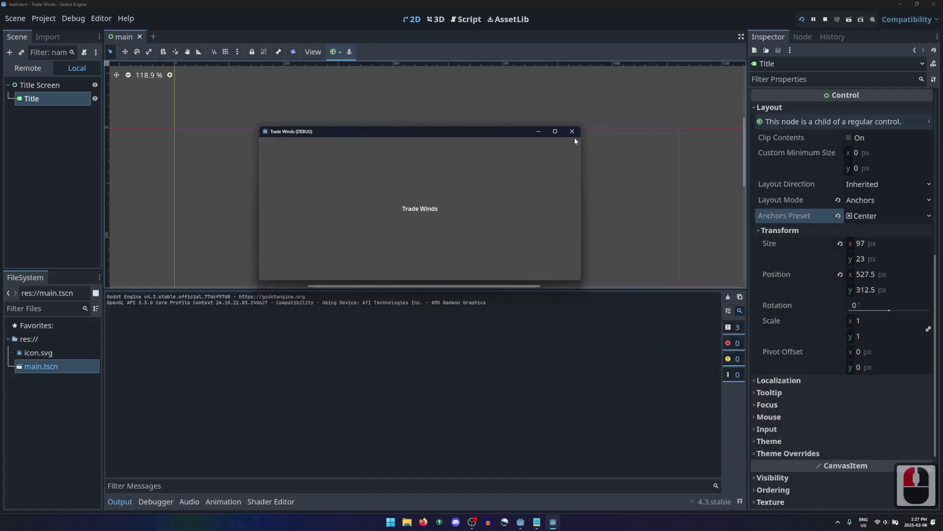
left_click(577, 133)
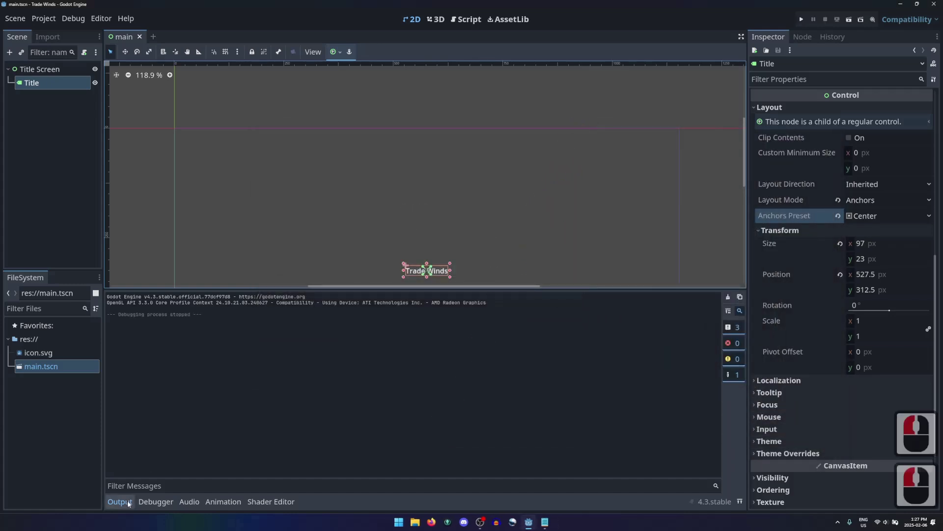
Switch the Title label's anchors preset to Custom and reveal the individual anchor point values.
left_click(121, 508)
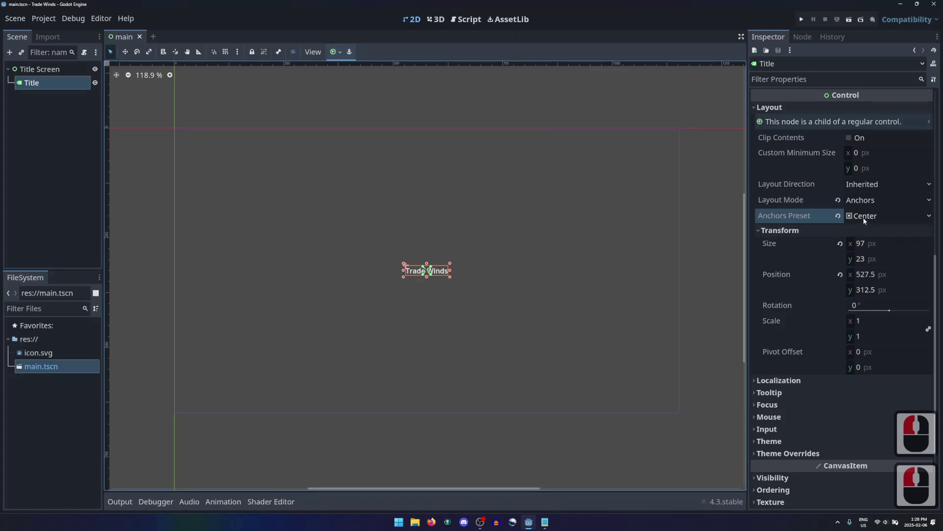
left_click(424, 270)
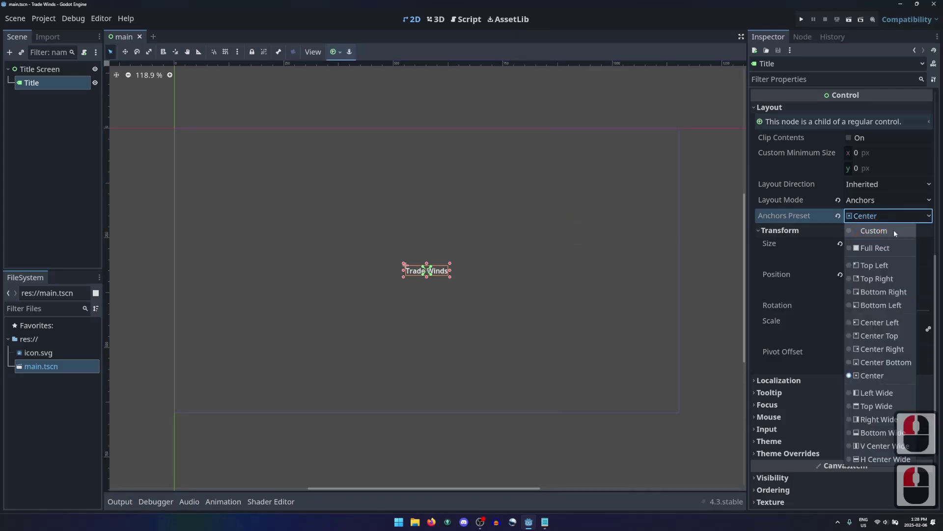
left_click(885, 235)
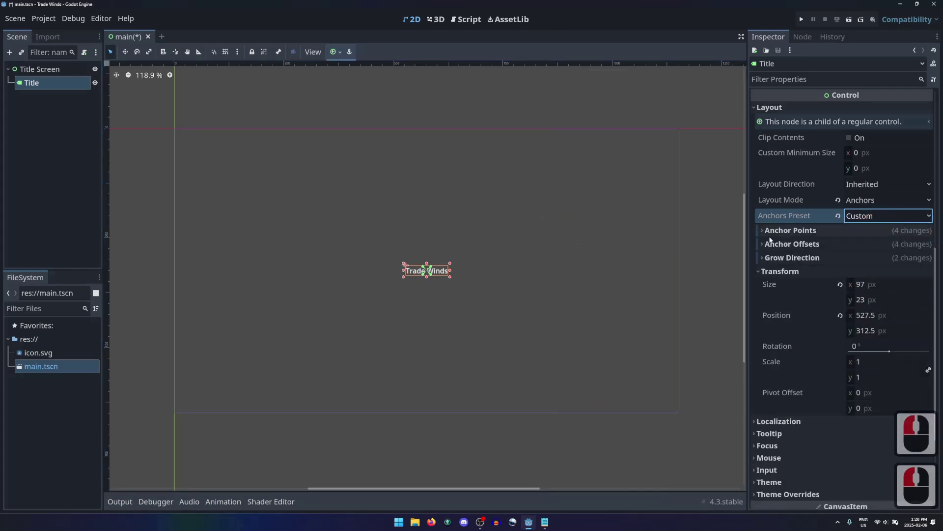
left_click(766, 232)
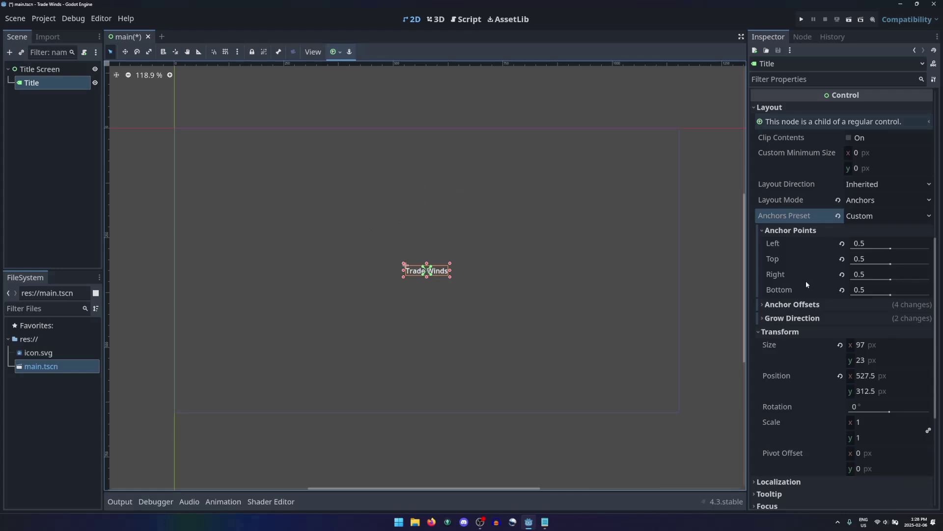
Set the Top and Bottom anchor points to 0.333, leaving Left and Right at 0.5.
left_click(424, 270)
type("0.3")
key("Return")
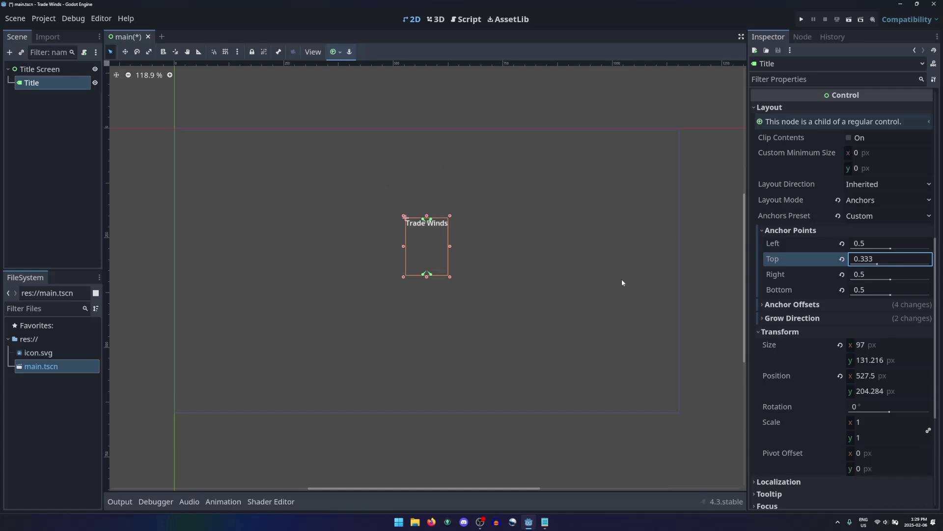
left_click(874, 293)
type("0.3")
key("Return")
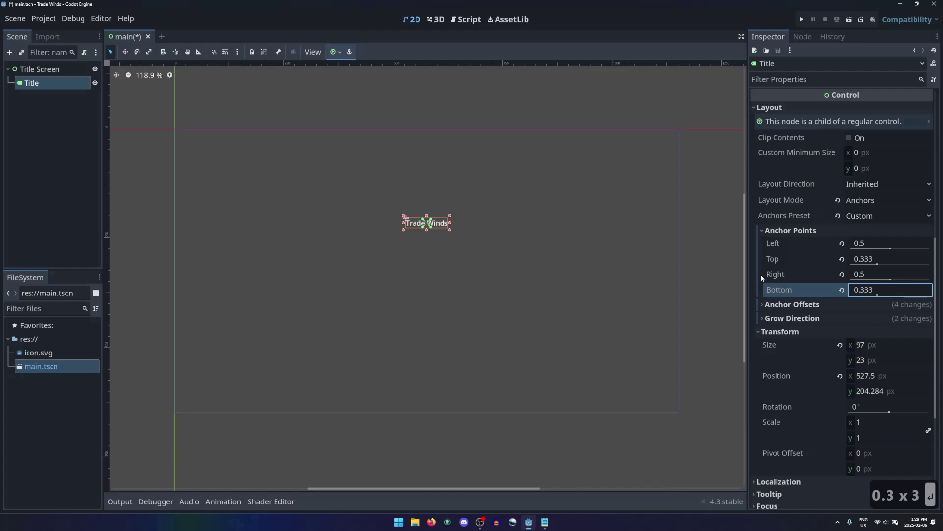
Revert the Title label's Left, Top, Right and Bottom anchor offsets to 0 px.
left_click(784, 234)
left_click(787, 246)
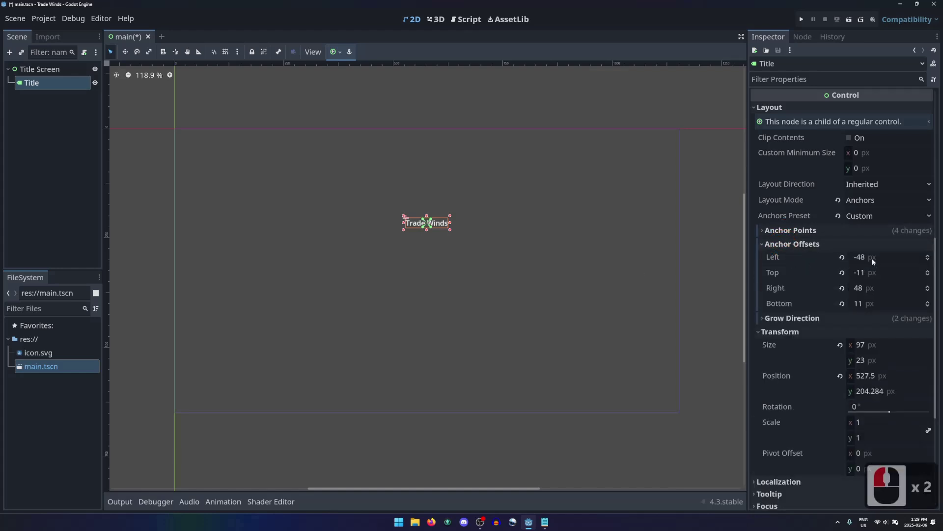
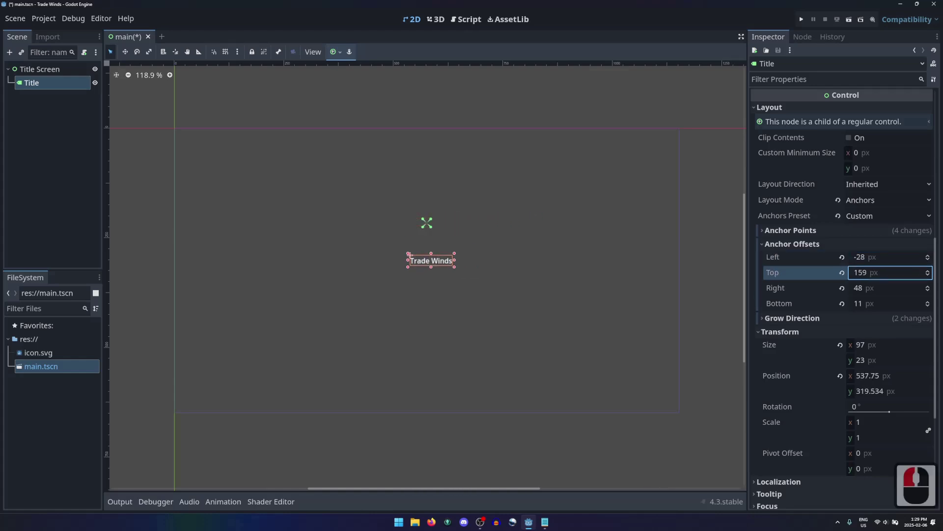
left_click(872, 275)
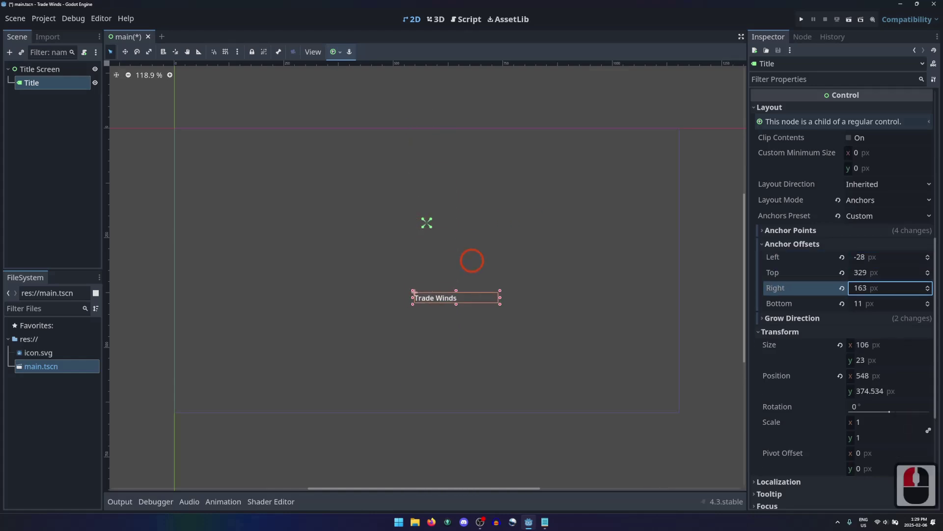
left_click(865, 290)
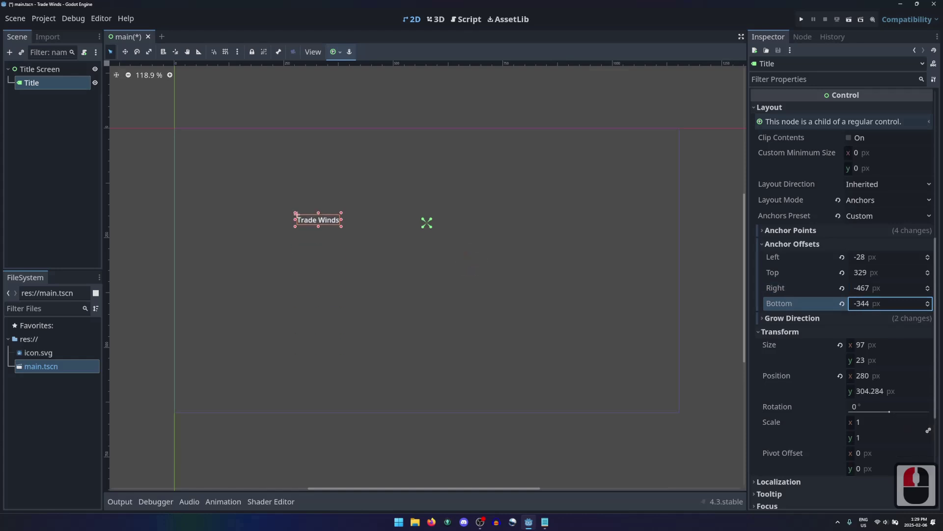
left_click(870, 304)
left_click(844, 307)
left_click(846, 291)
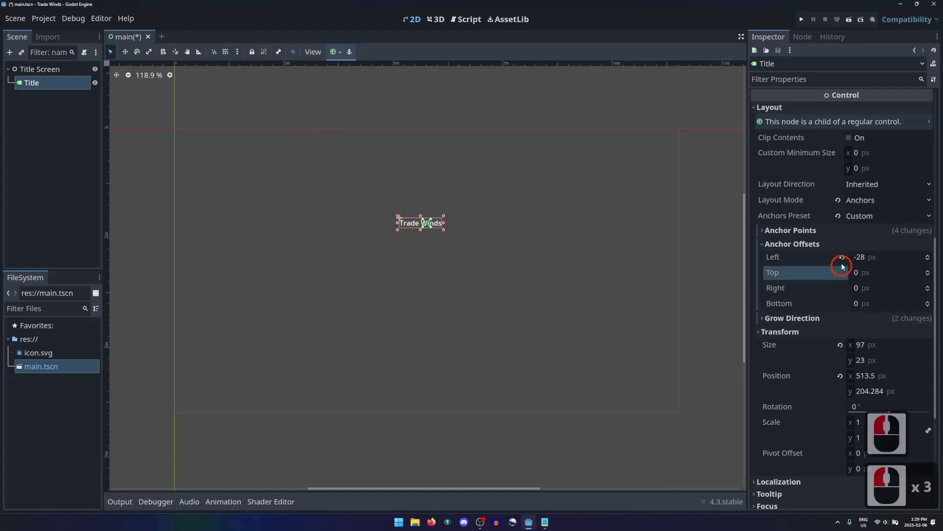
left_click(517, 226)
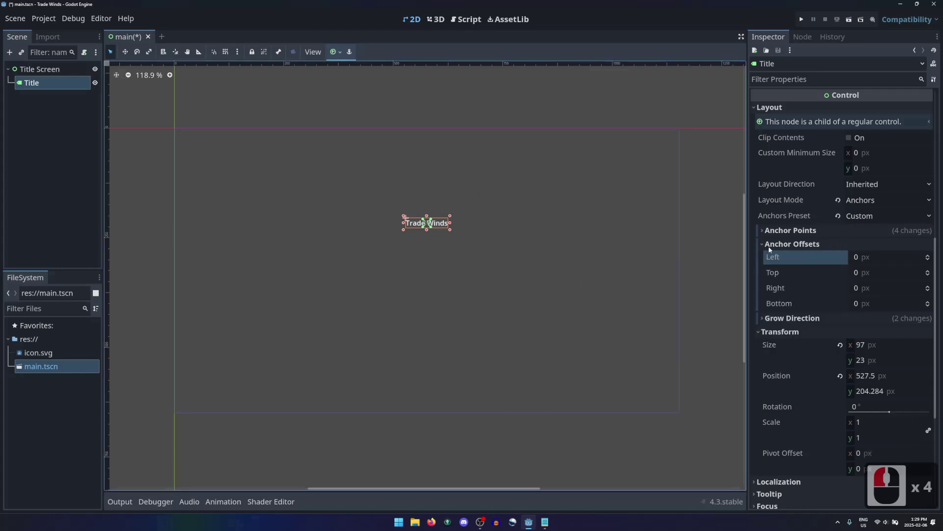
Set the Title label's horizontal grow direction to Both.
left_click(775, 249)
left_click(781, 257)
left_click(878, 273)
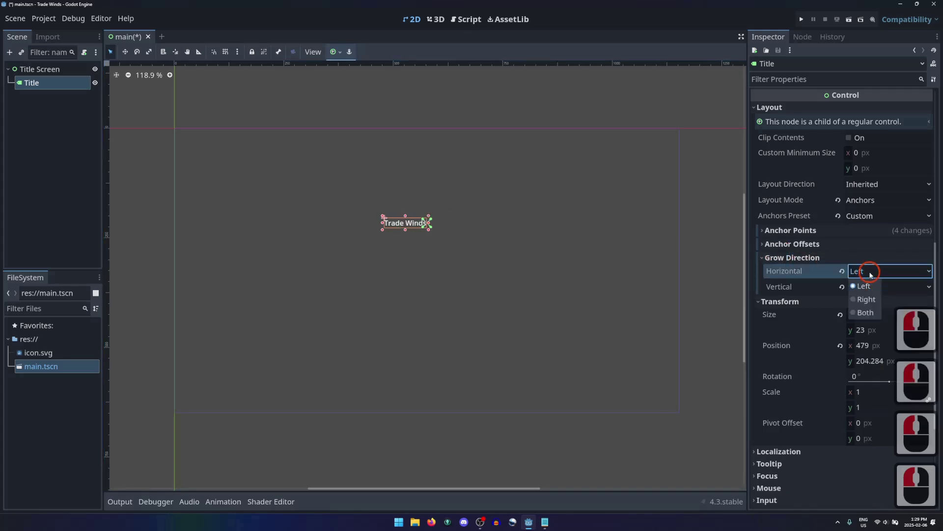
left_click(873, 302)
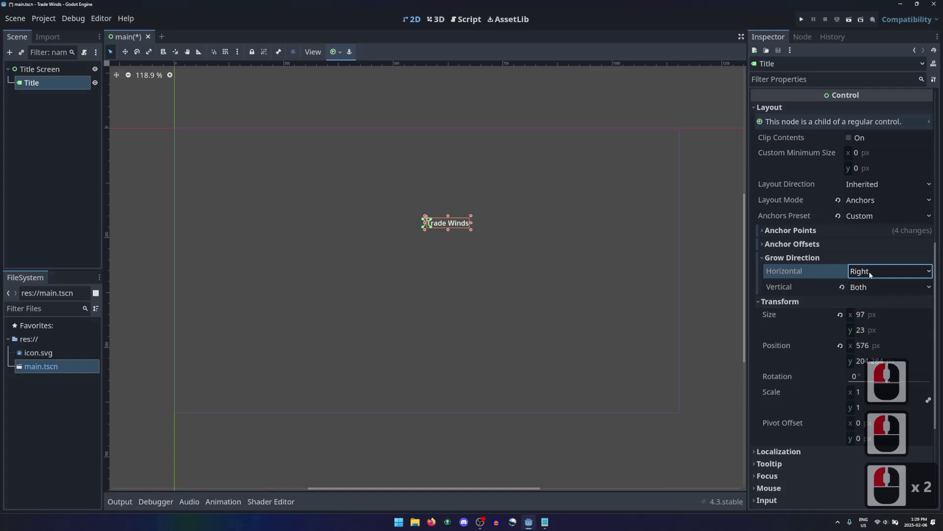
left_click(871, 273)
left_click(872, 312)
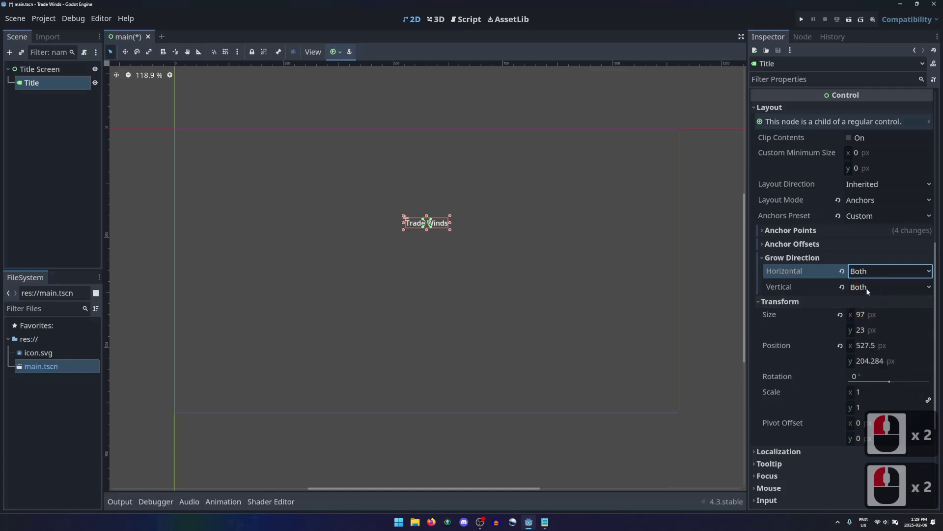
Set the vertical grow direction to Both as well, then collapse the section.
left_click(869, 291)
left_click(869, 306)
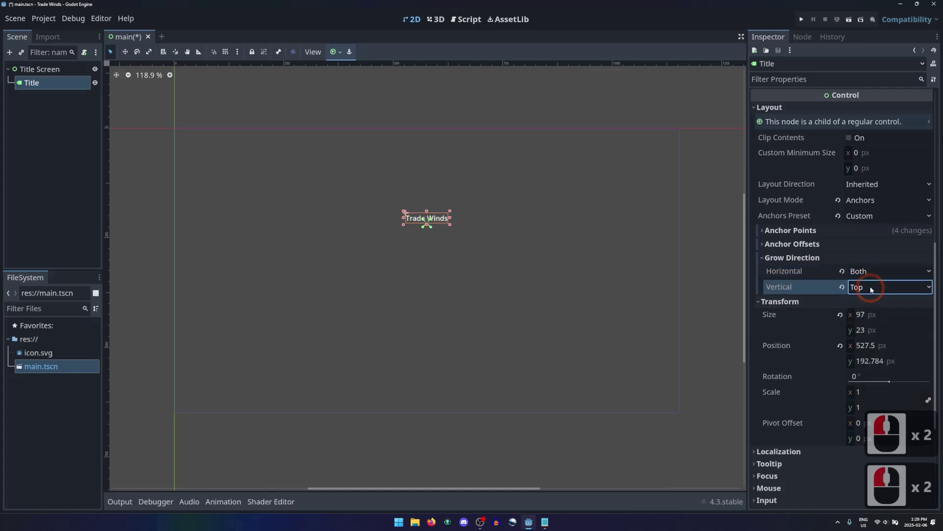
left_click(872, 289)
left_click(875, 320)
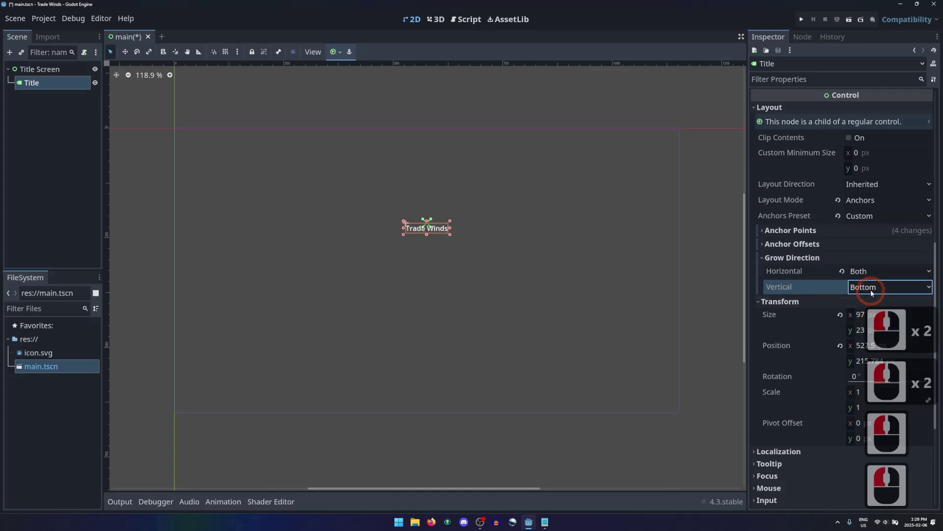
left_click(872, 290)
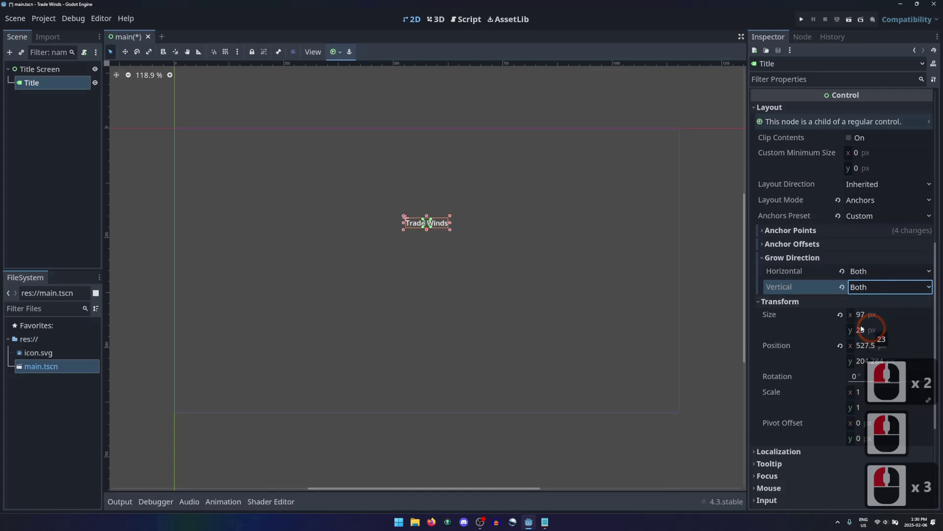
left_click(789, 257)
left_click(789, 297)
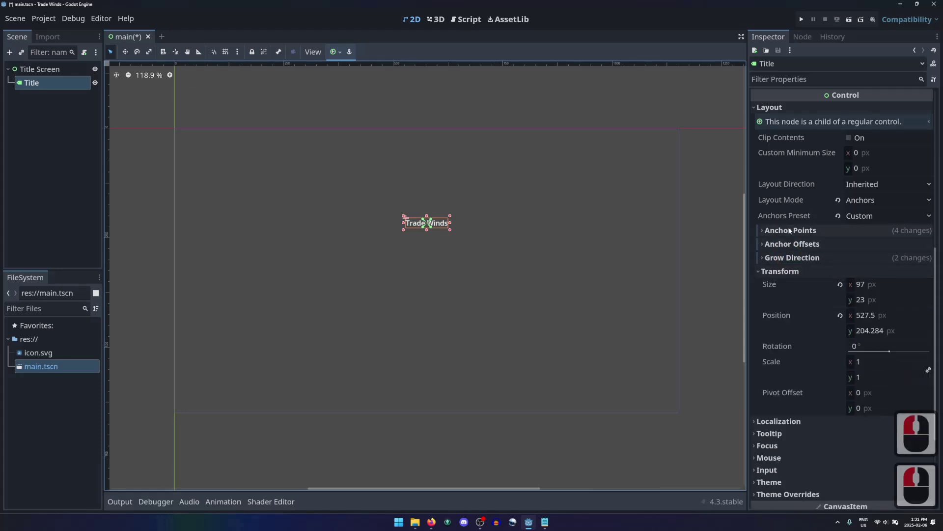
Expand Theme Overrides > Fonts to show the empty Font slot, then bring up the Trade Winds Google Fonts page.
scroll("down", 3)
scroll("down", 3)
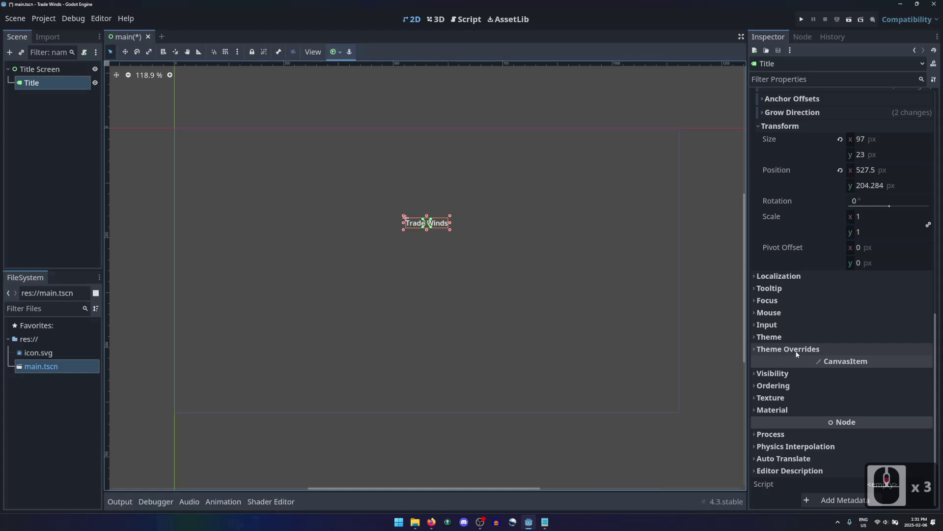
left_click(805, 353)
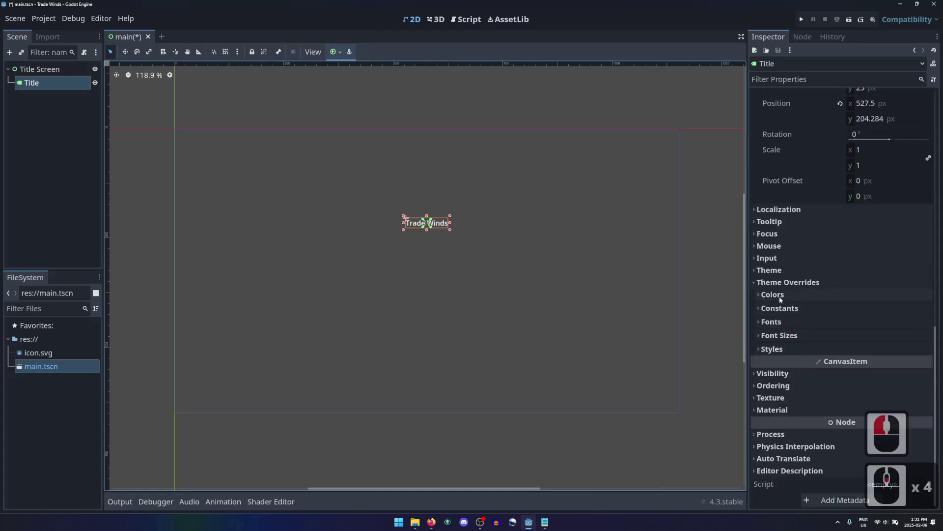
left_click(773, 328)
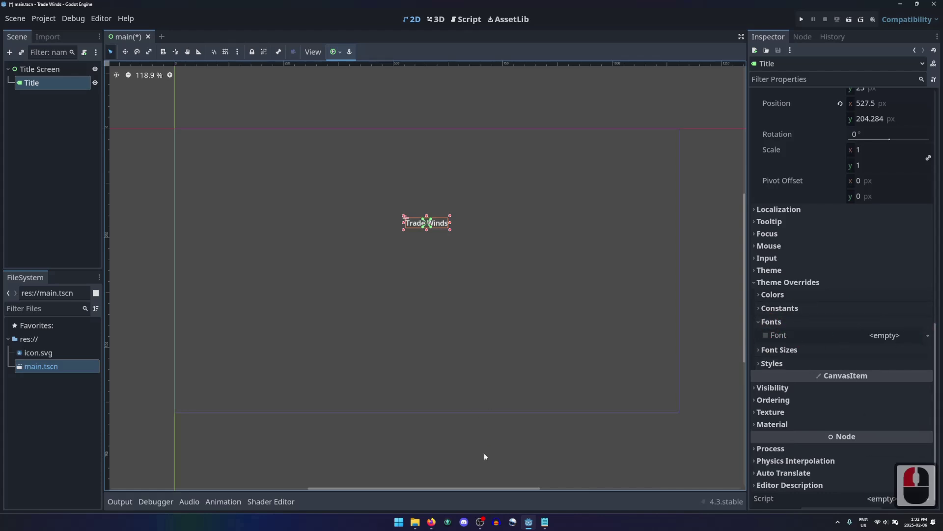
left_click(434, 525)
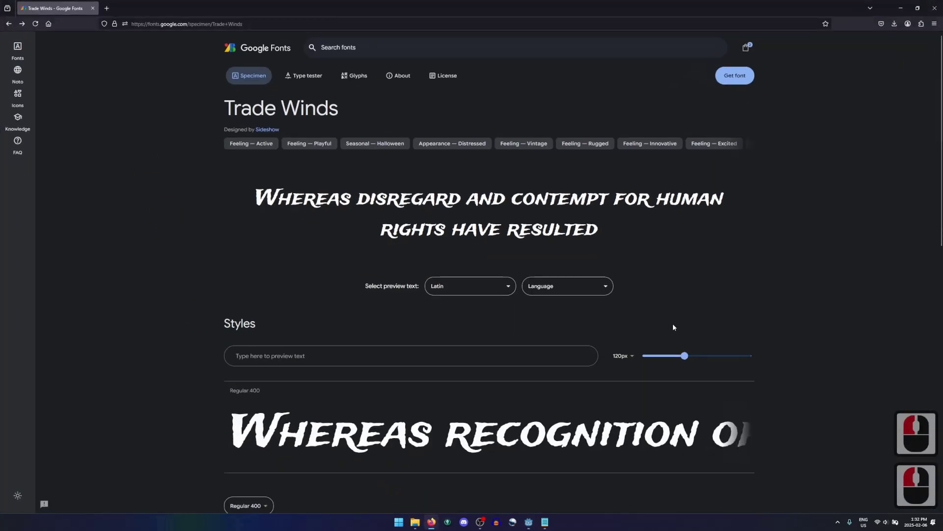
Drag TradeWinds-Regular.ttf from the Trade_Winds folder into the Godot project's FileSystem dock.
left_click(907, 11)
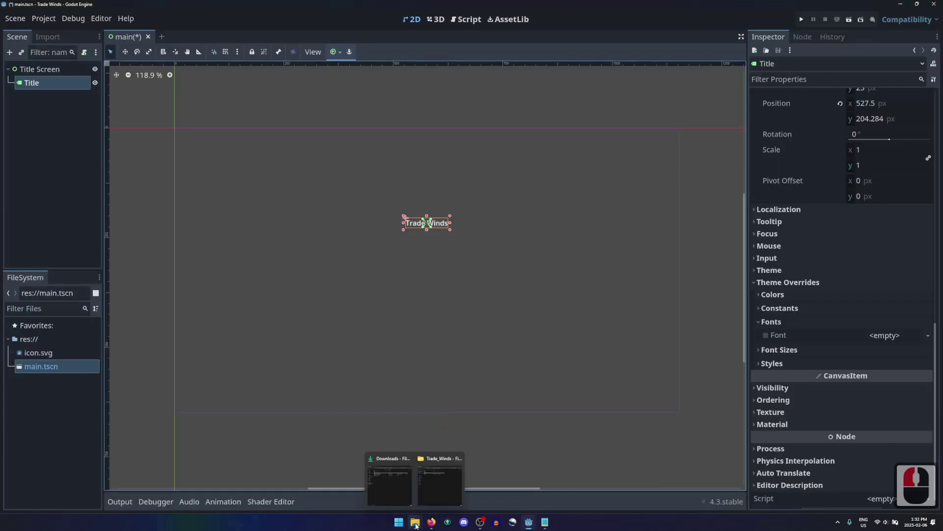
left_click(486, 411)
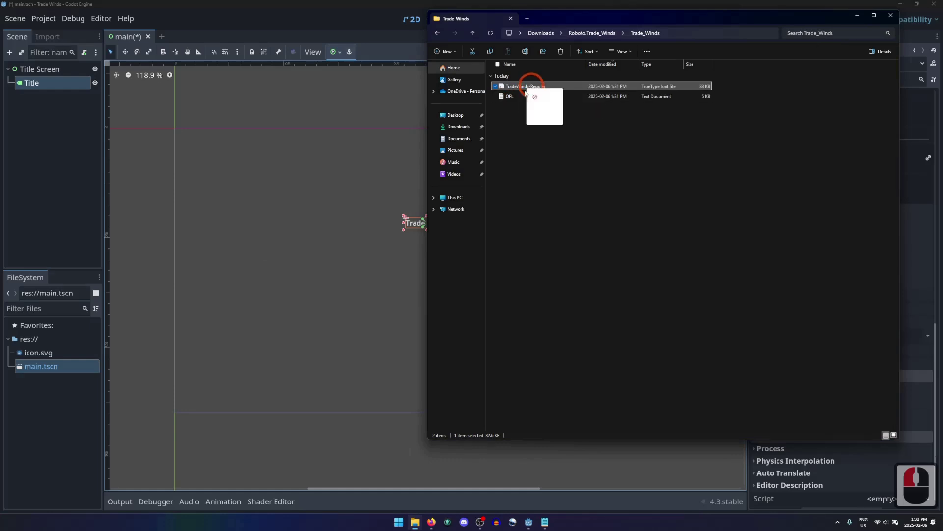
left_click(55, 396)
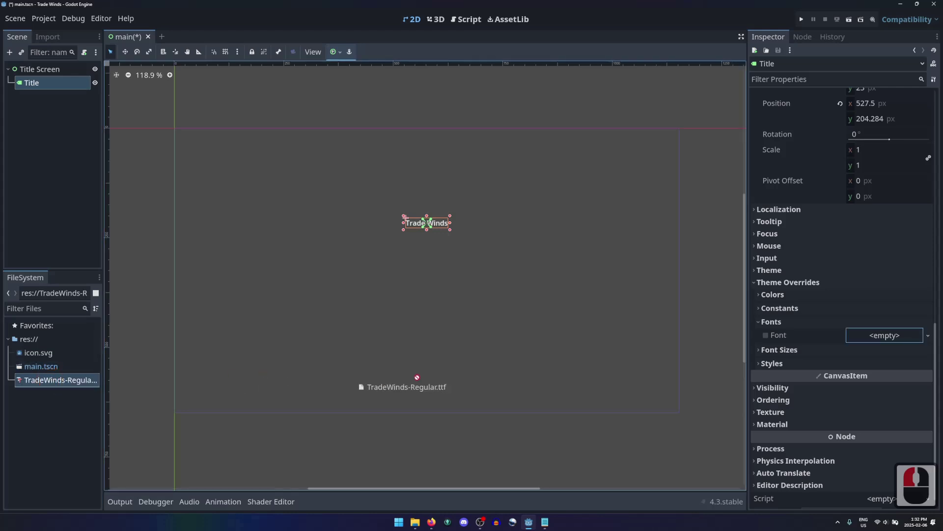
Assign TradeWinds-Regular.ttf as the label's font override and set the font size override to 49.
left_click(885, 338)
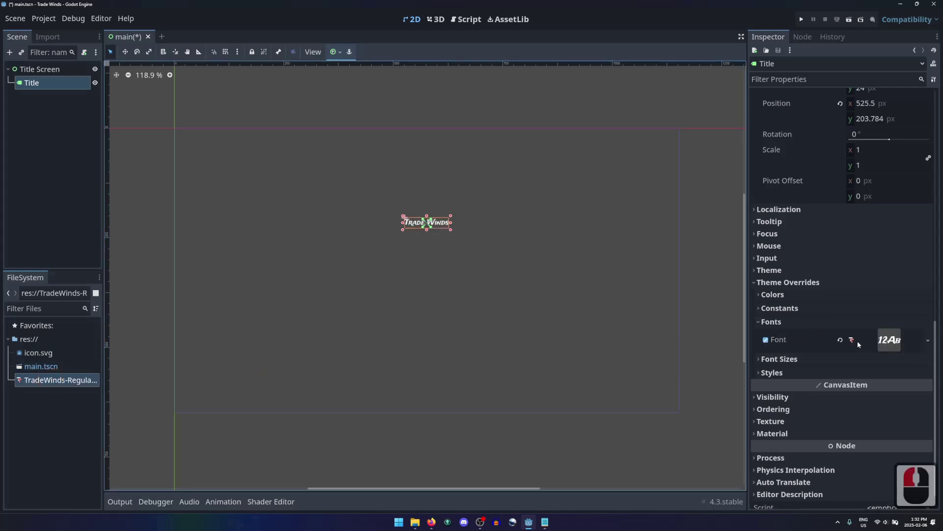
left_click(777, 360)
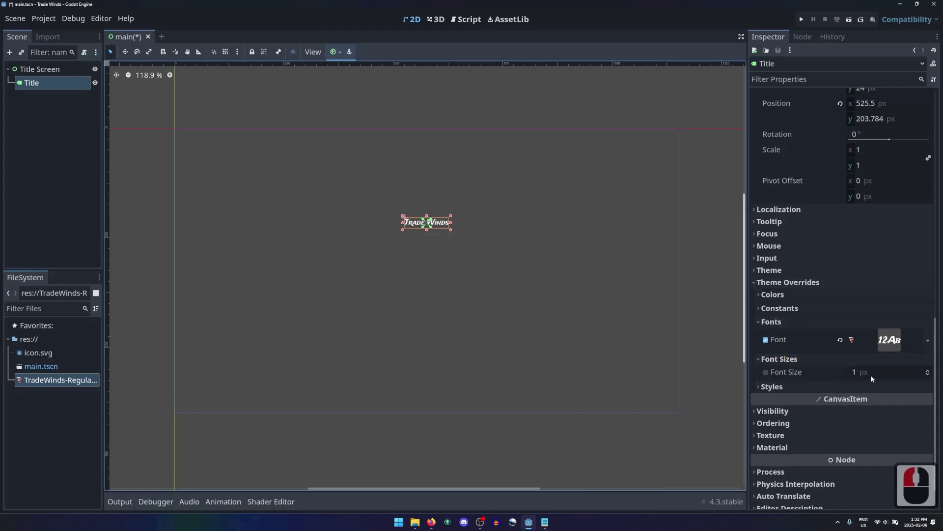
left_click(873, 378)
type("49")
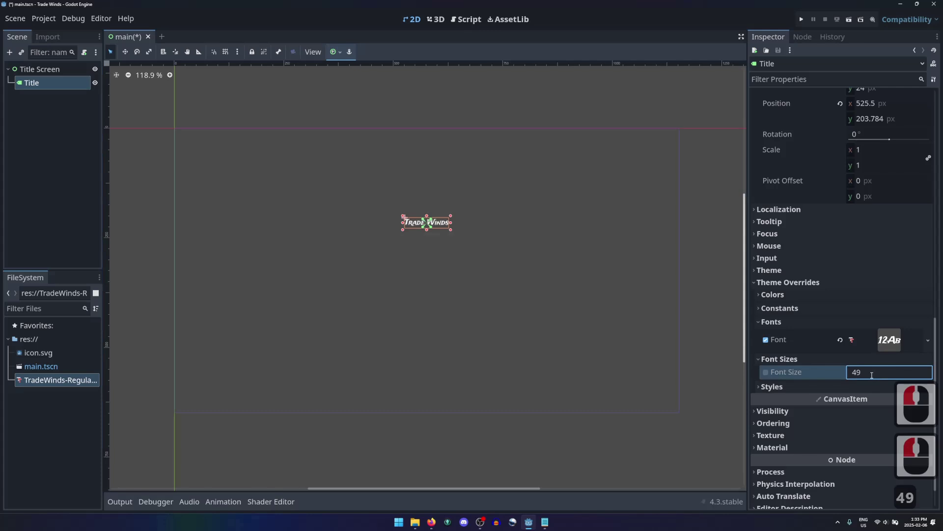
key("Return")
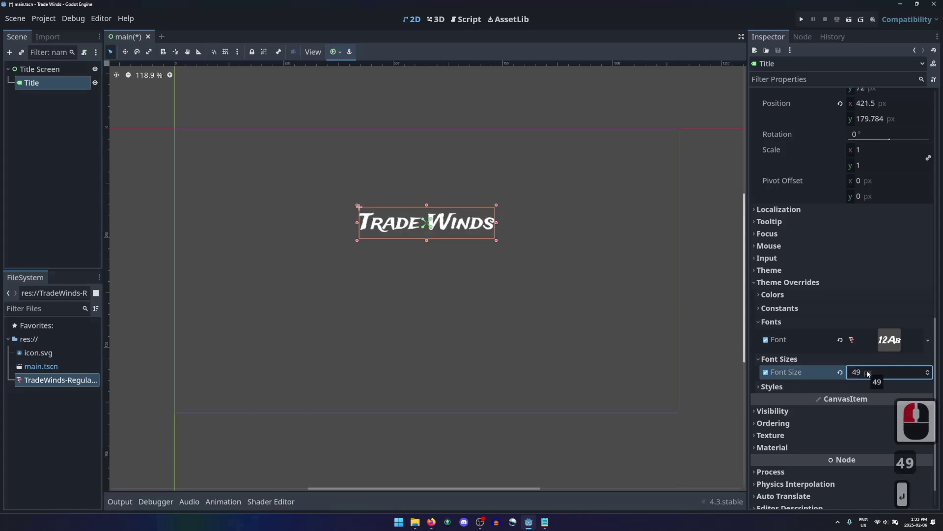
scroll("down", 3)
Enable the Normal style override on the Title label with a new StyleBoxFlat.
scroll("down", 3)
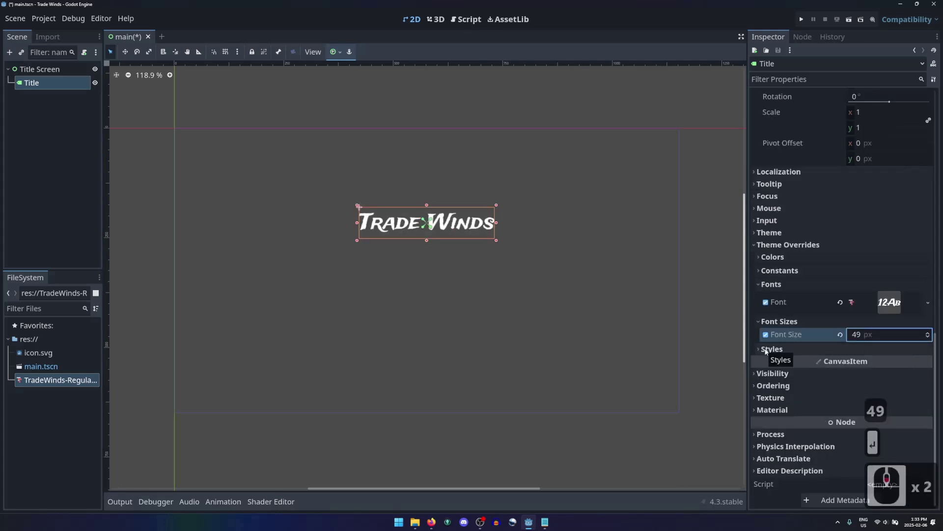
left_click(767, 351)
scroll("down", 3)
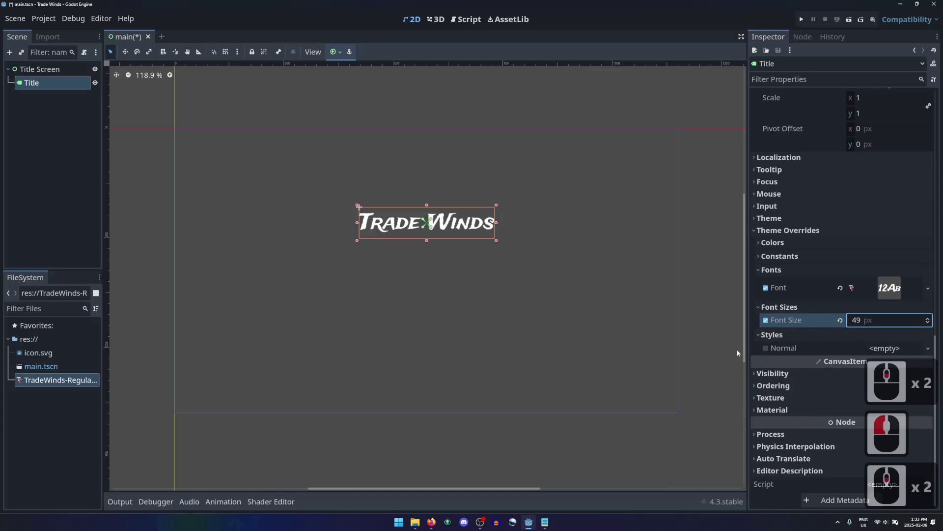
left_click(910, 350)
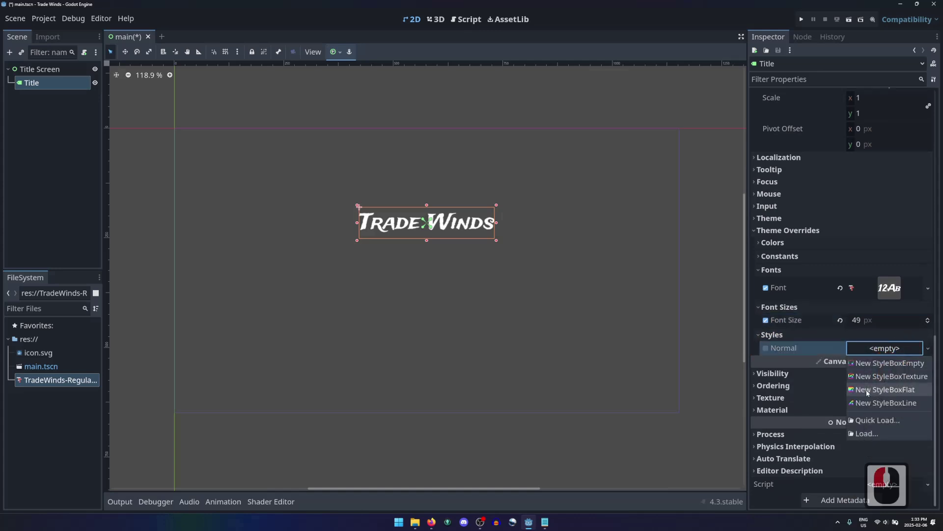
left_click(915, 394)
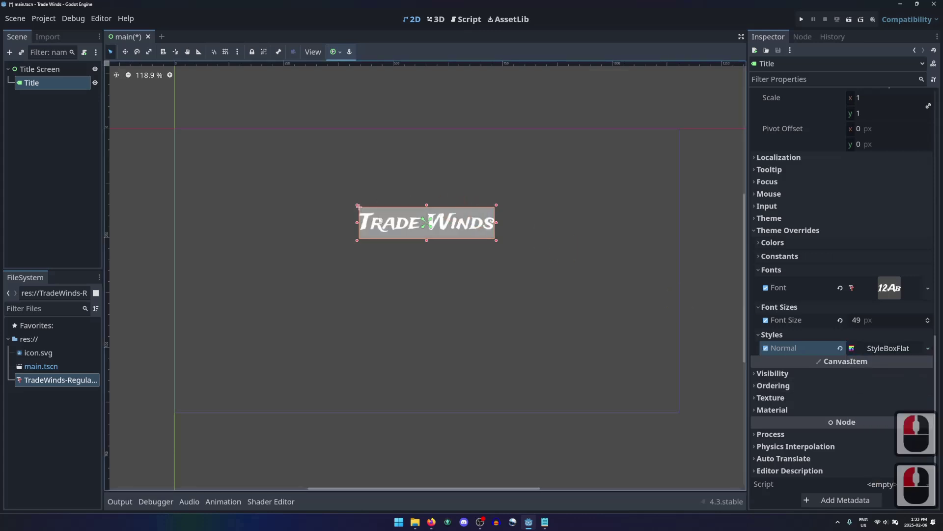
left_click(900, 350)
Set the StyleBoxFlat's BG Color to teal 009999 and collapse its settings.
left_click(872, 317)
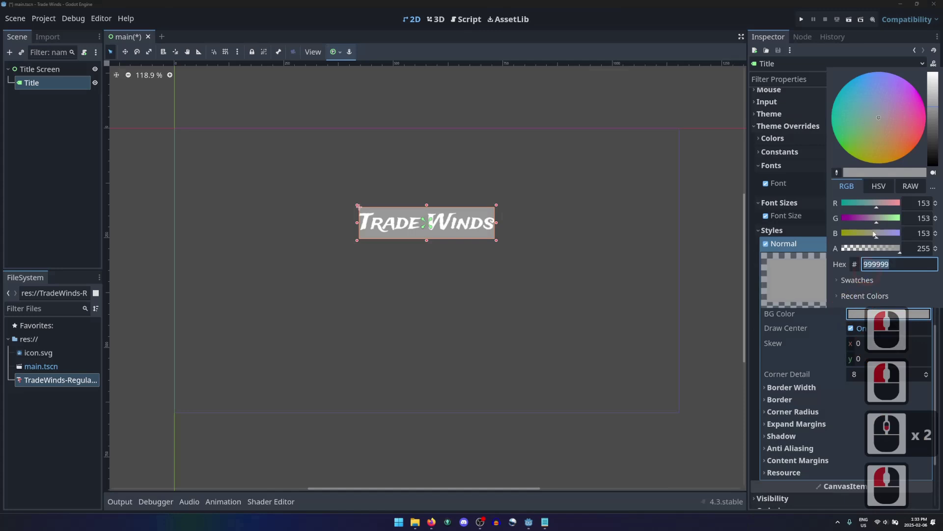
left_click(812, 204)
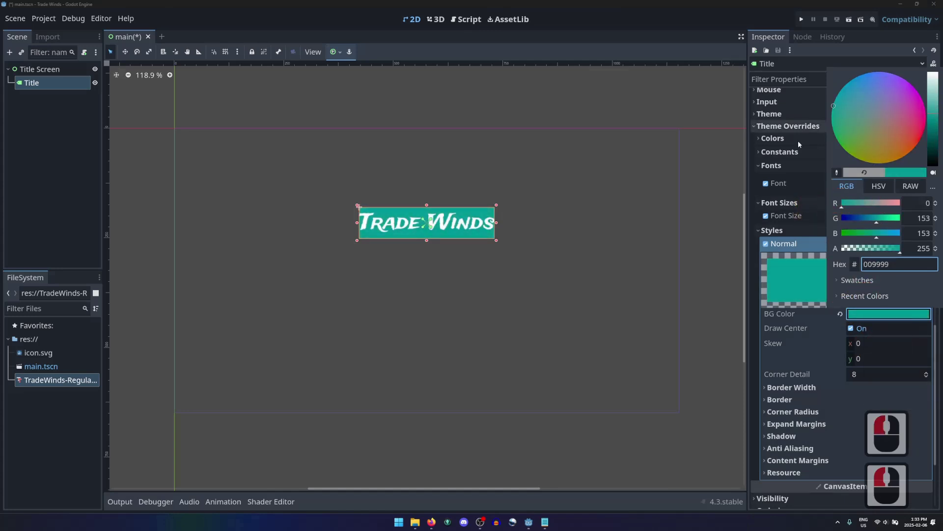
left_click(817, 345)
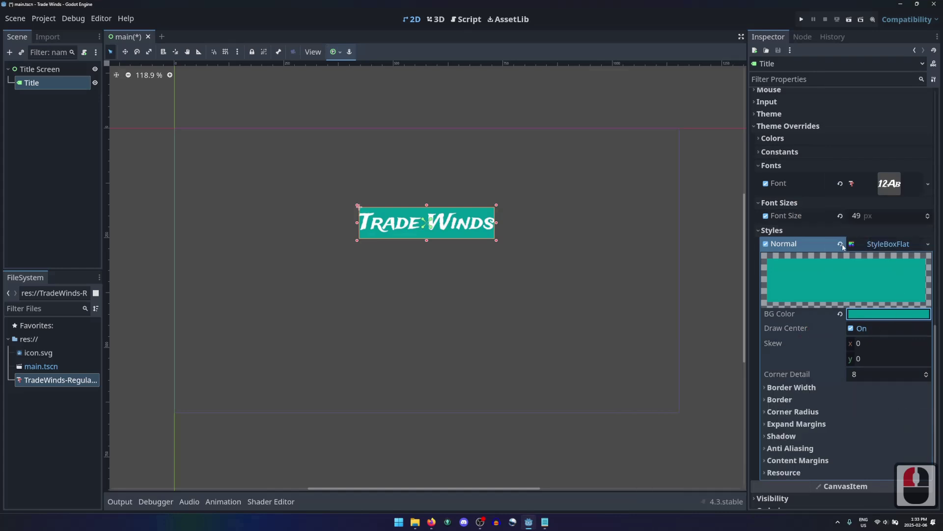
left_click(881, 248)
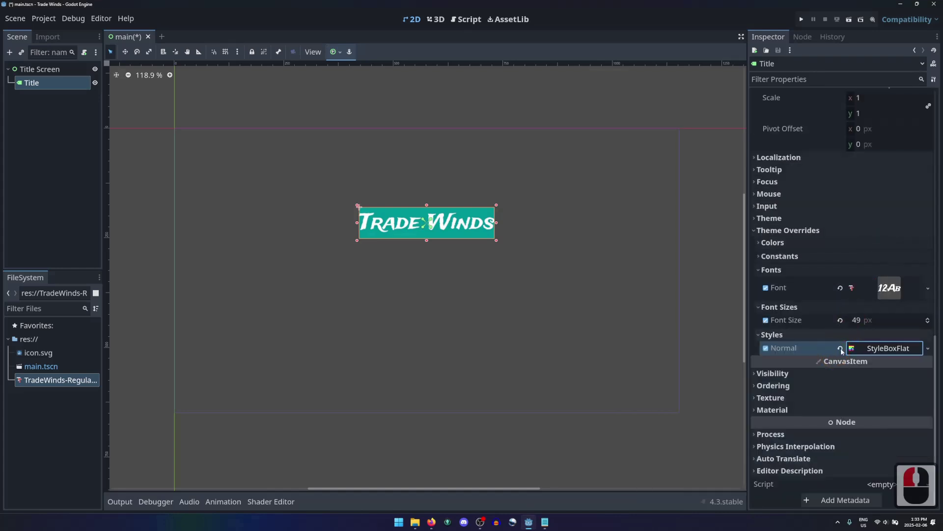
Remove the Normal background box and enable white font colour with black shadow and outline colours.
left_click(845, 351)
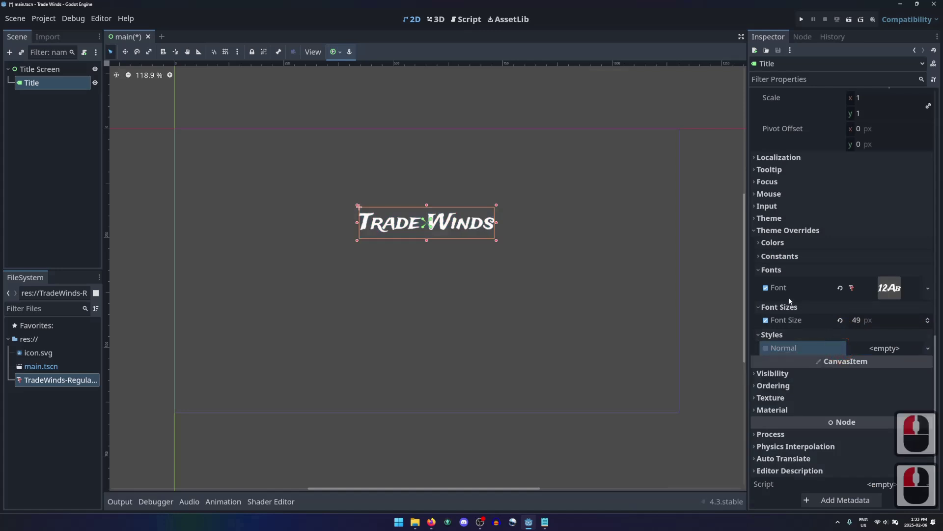
left_click(769, 336)
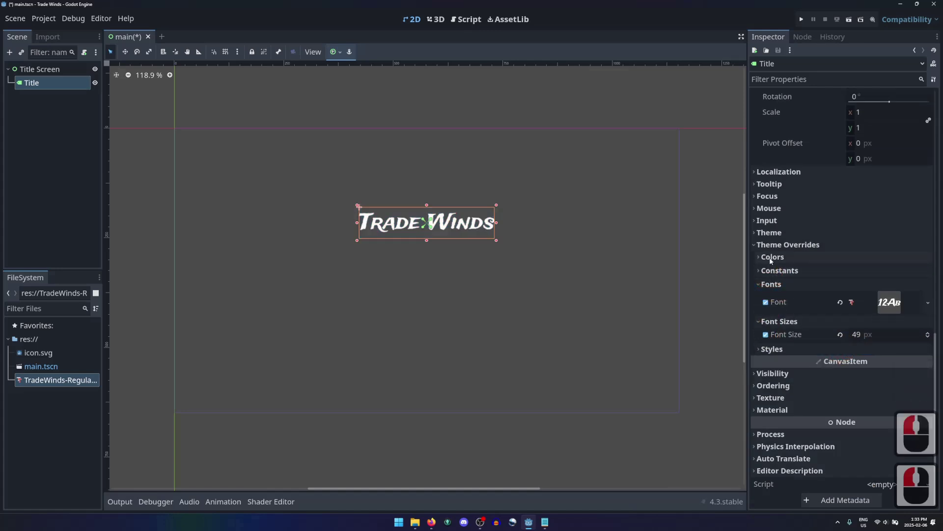
left_click(773, 261)
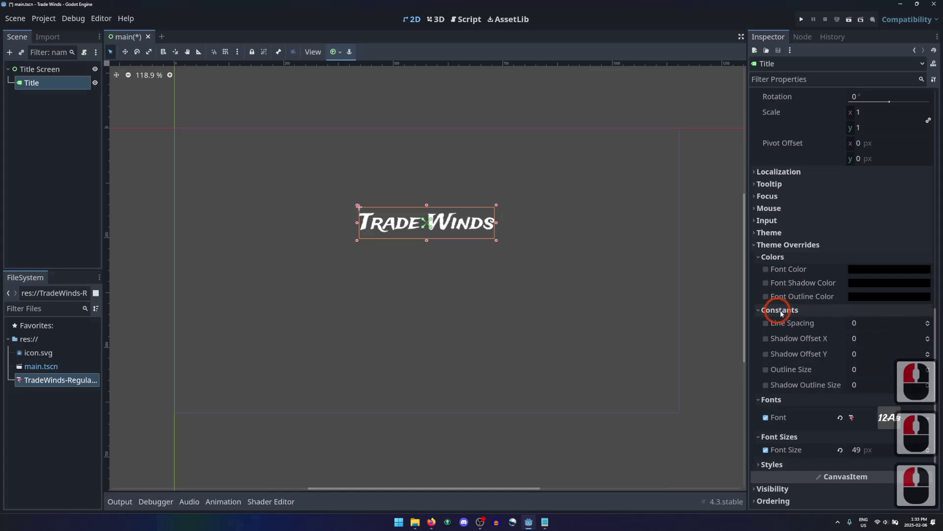
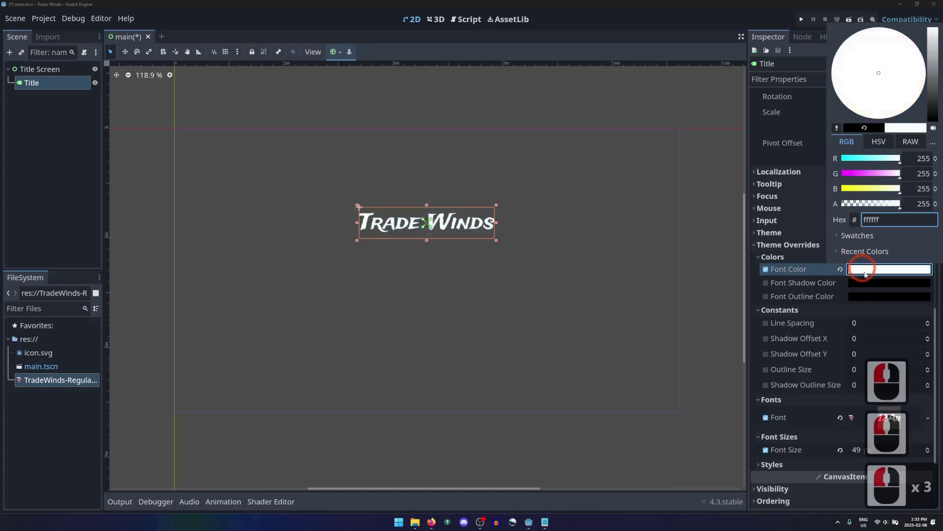
left_click(814, 284)
left_click(768, 284)
Lower the shadow colour's alpha to 12 for a translucent drop shadow.
left_click(768, 299)
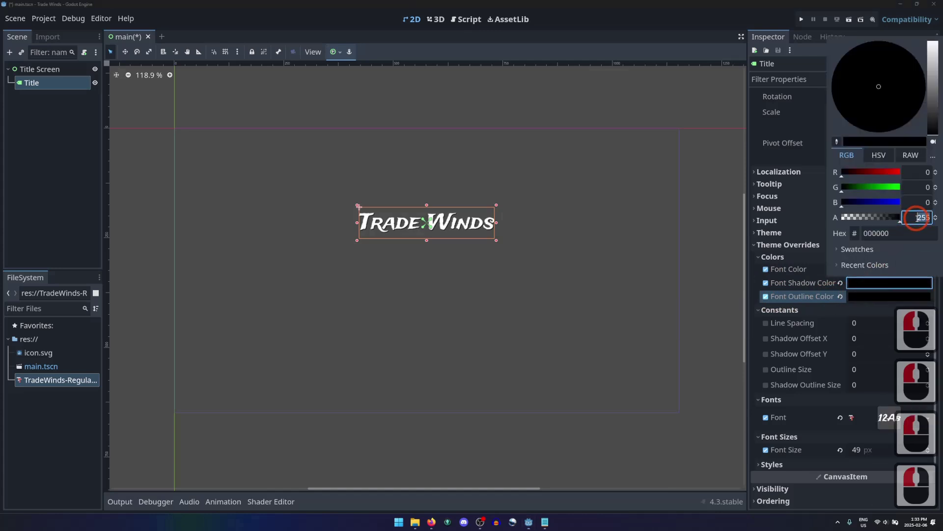
key("Right")
key("Right")
key("BackSpace")
key("BackSpace")
type("12")
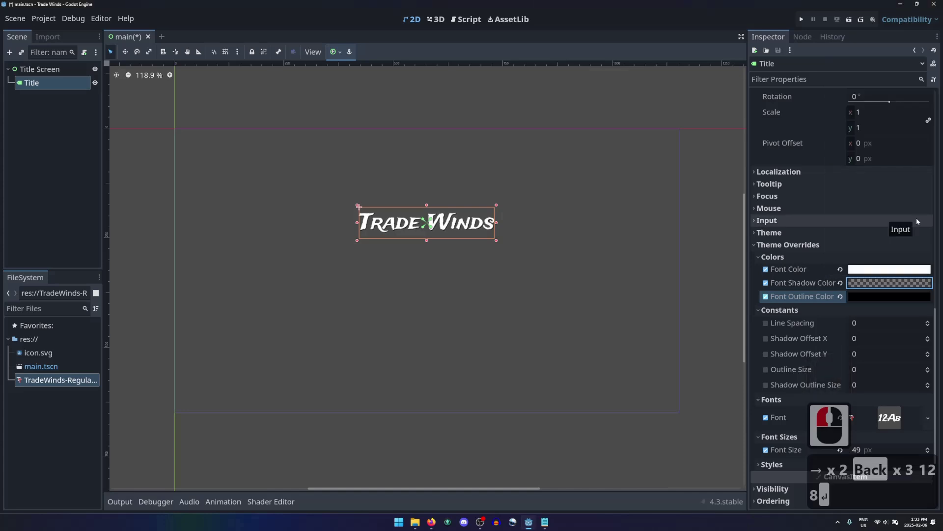
Enable shadow offsets X and Y and outline size, setting each constant to 7.
left_click(769, 344)
left_click(770, 358)
left_click(768, 373)
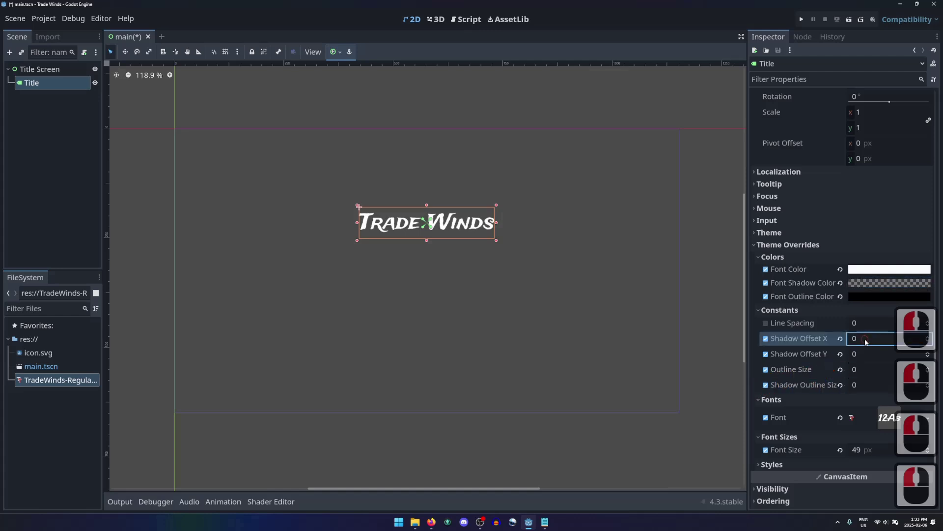
key("7")
key("Tab")
key("7")
key("Tab")
key("7")
key("Tab")
key("7")
left_click(876, 394)
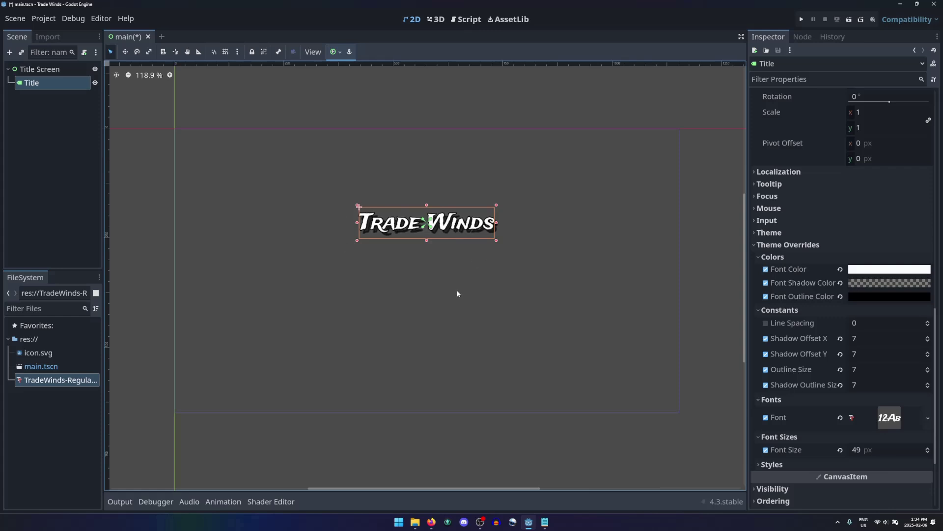
left_click(141, 284)
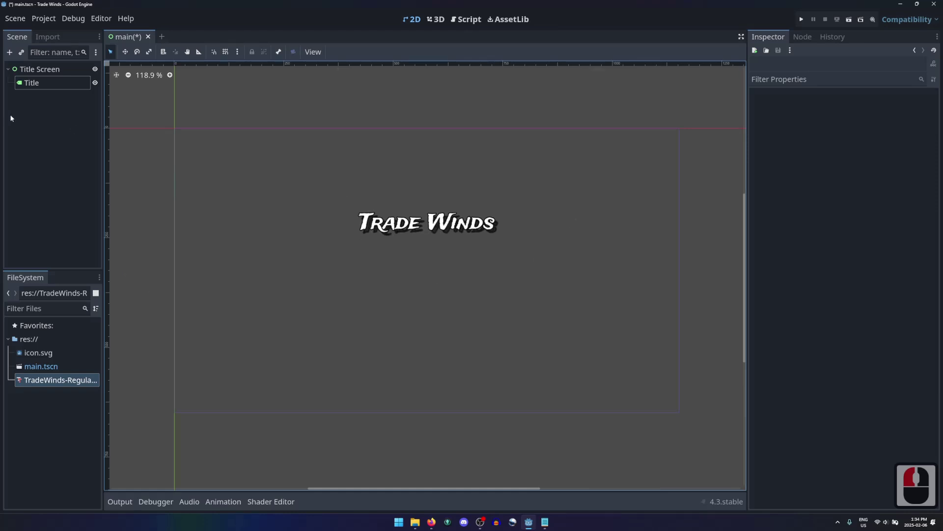
left_click(44, 88)
left_click(38, 72)
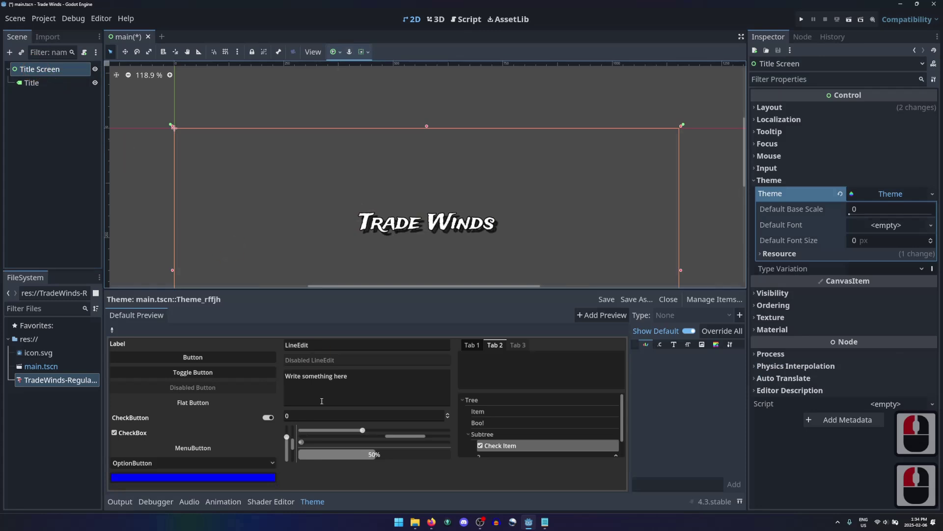
left_click(310, 505)
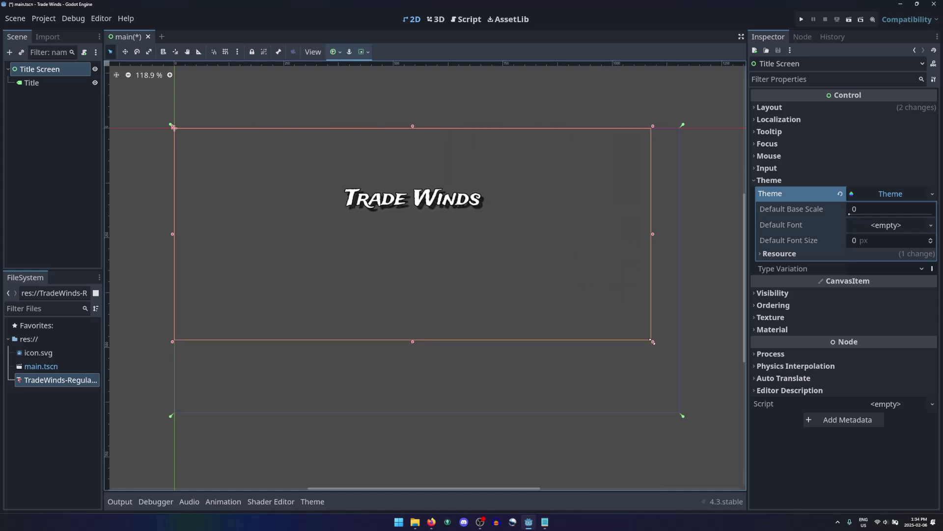
left_click(611, 312)
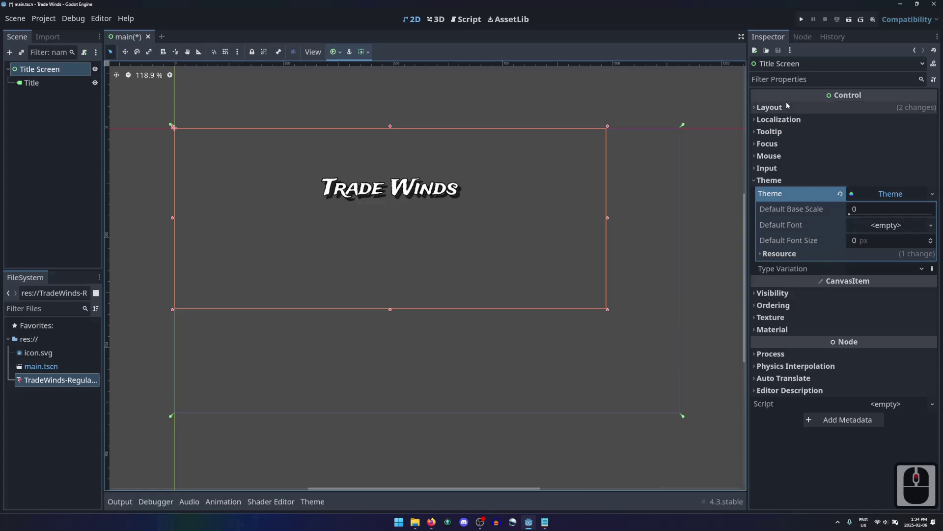
left_click(785, 109)
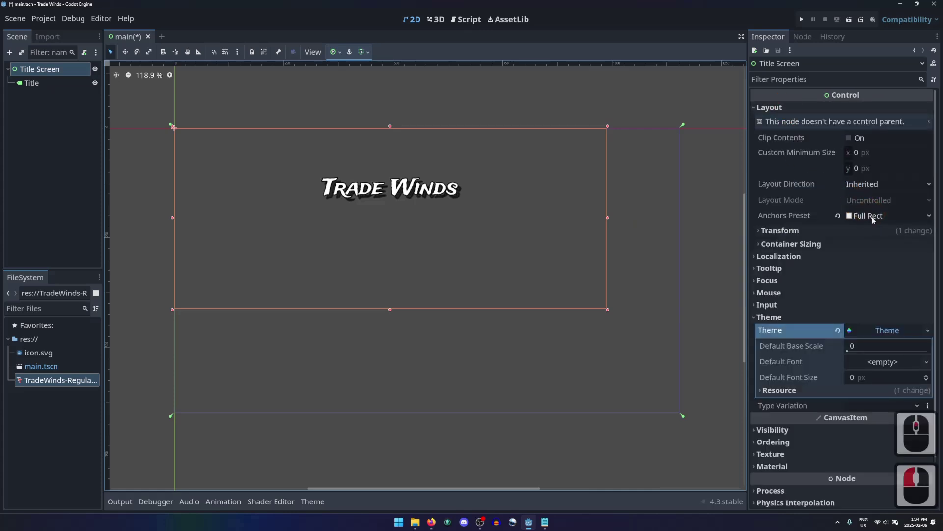
left_click(839, 217)
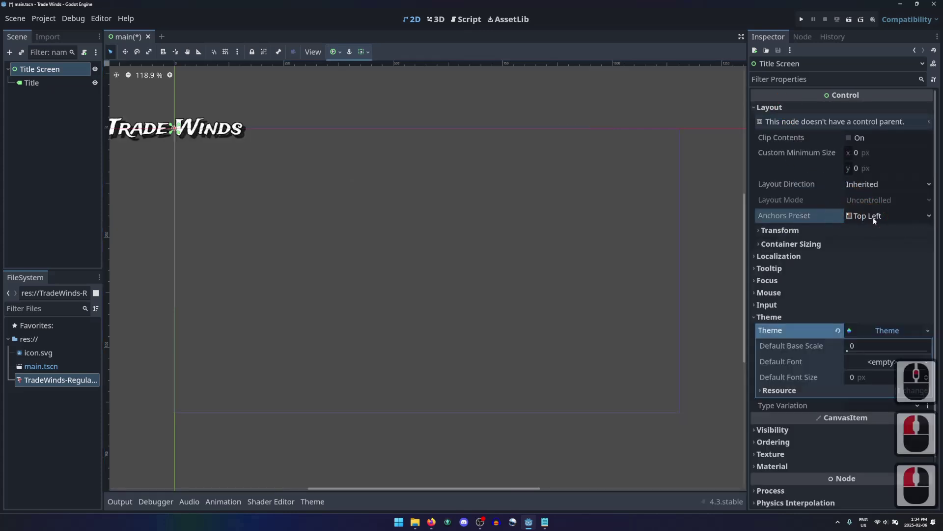
left_click(875, 220)
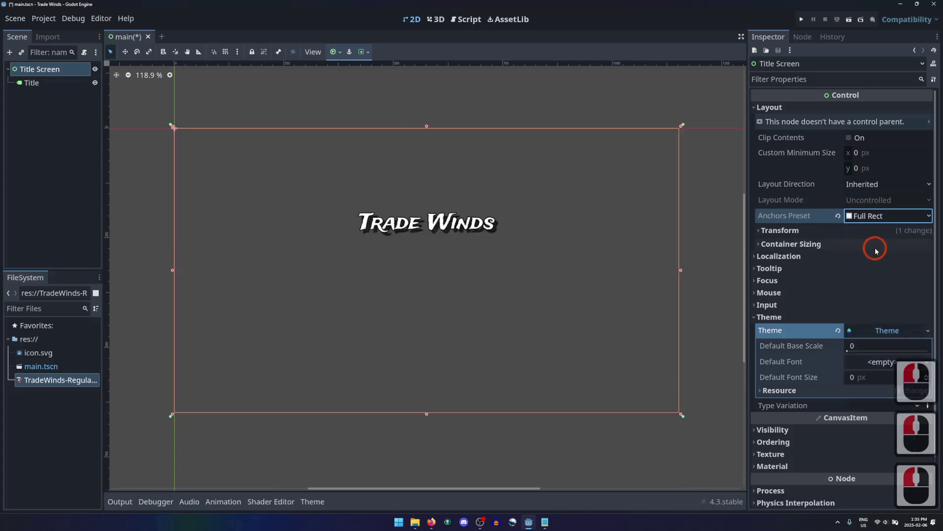
Deselect to check the centred title, then minimise the Godot editor window to the desktop.
left_click(74, 196)
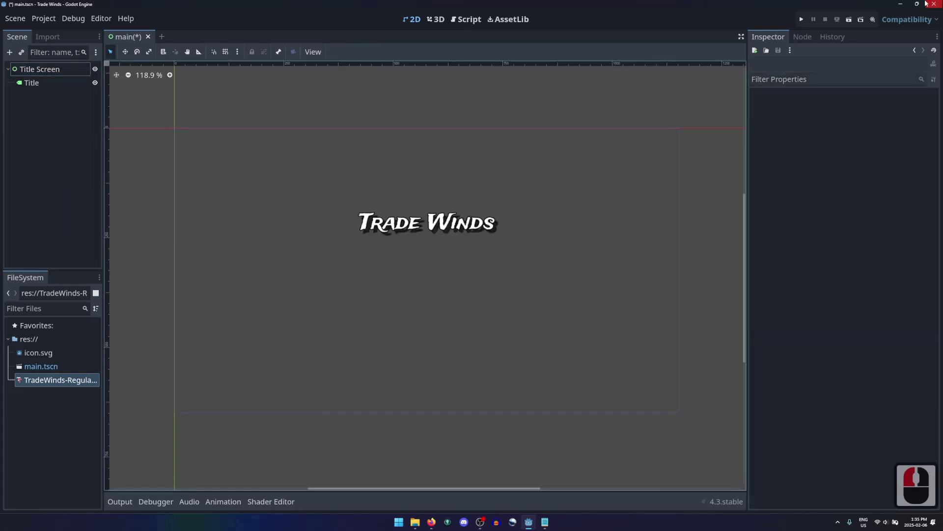
left_click(906, 5)
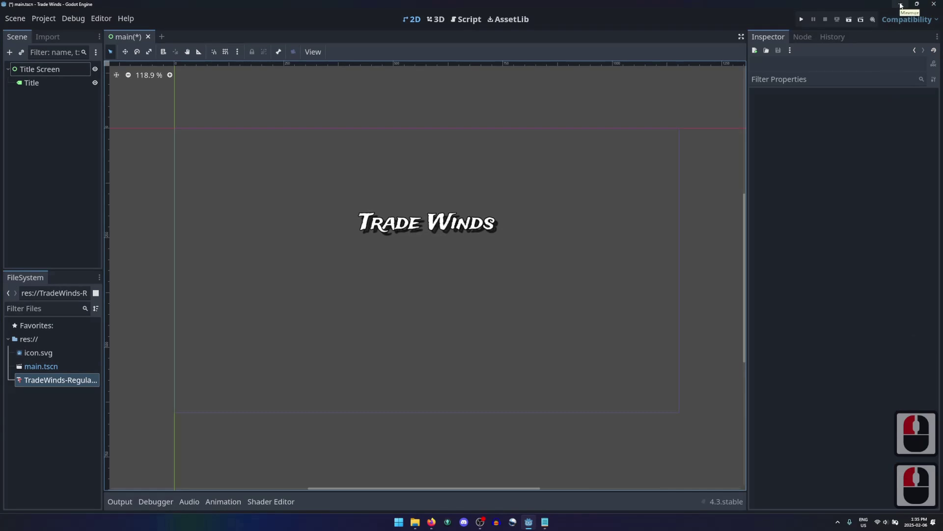
left_click(902, 5)
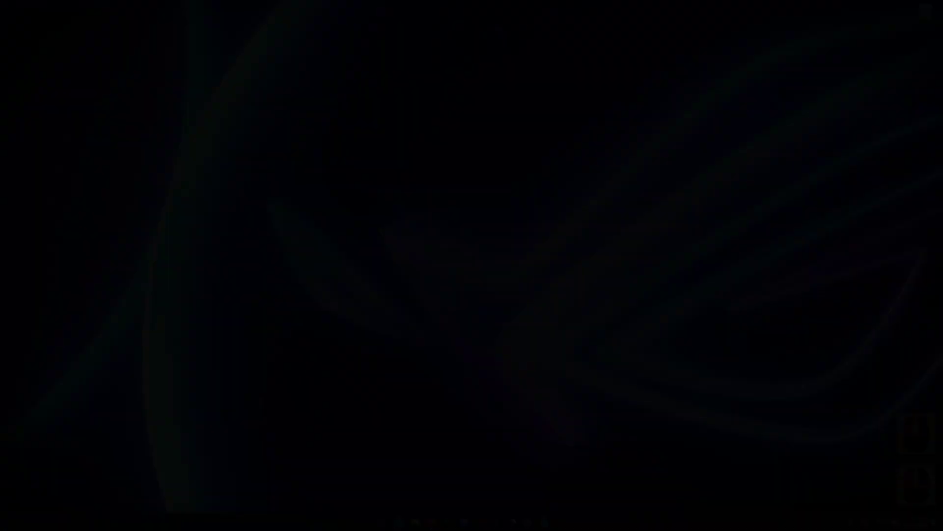